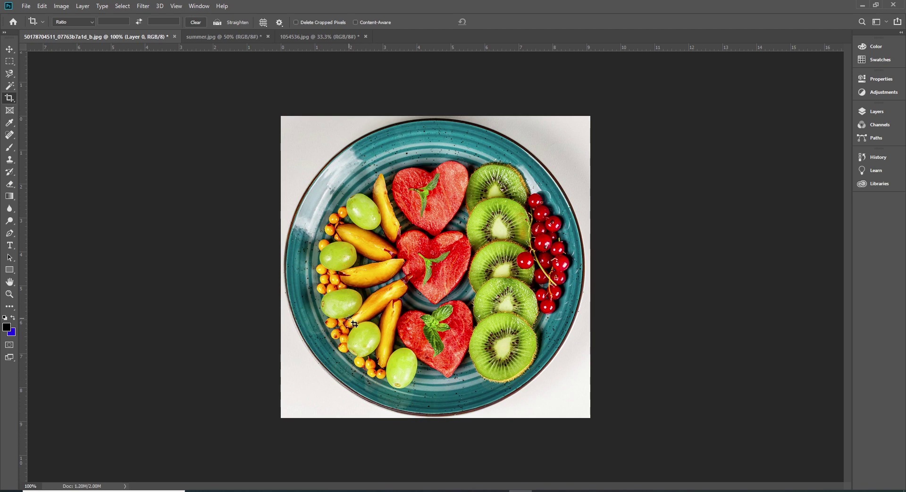
Crop the fruit plate photo to a 1:1 square framed around the plate.
key("ctrl+z")
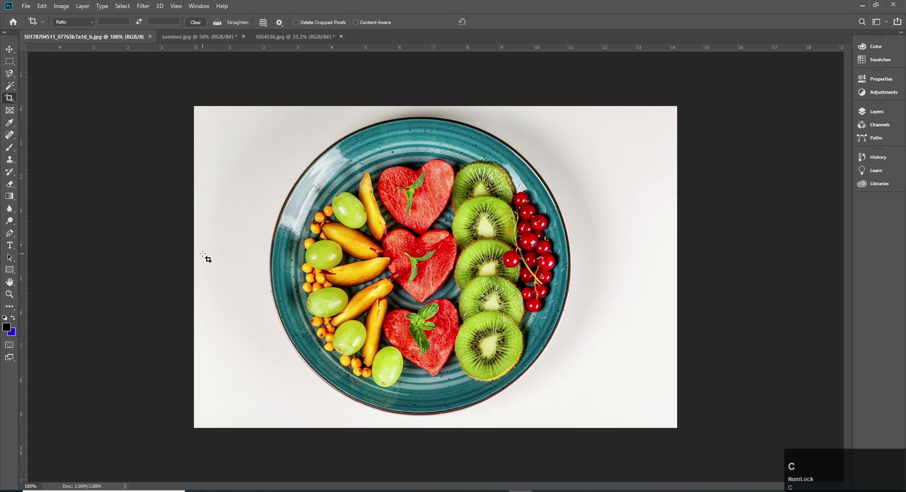
key("c")
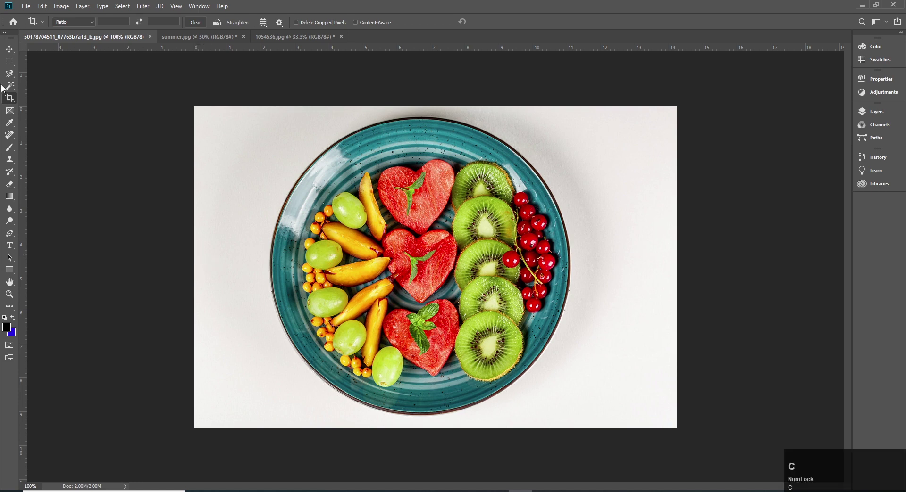
left_click(13, 103)
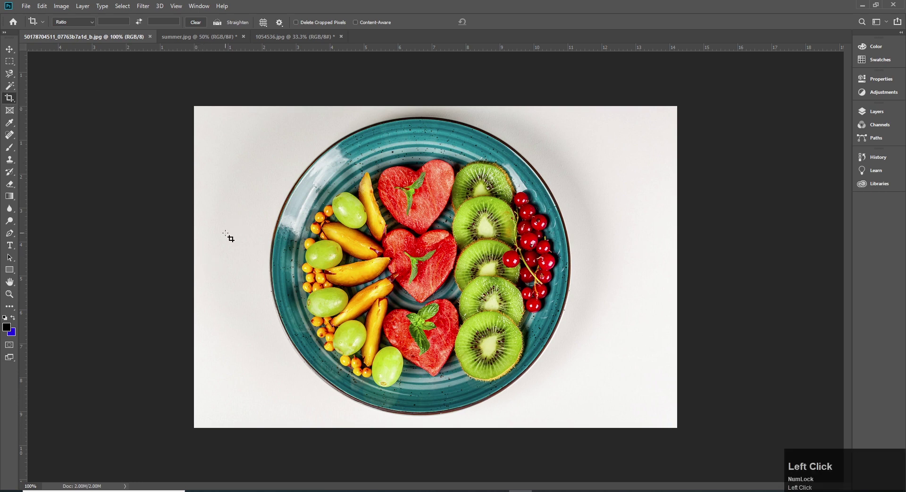
key("v")
left_click_drag(16, 53, 10, 54)
left_click(11, 54)
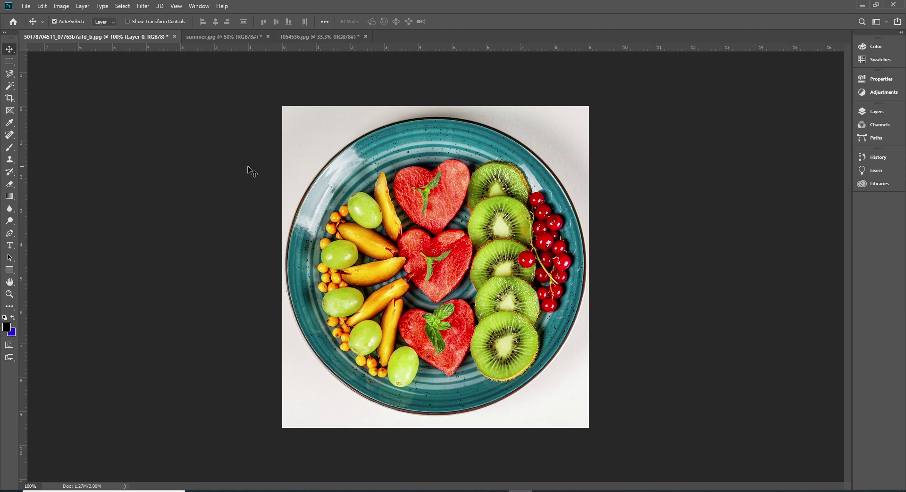
Undo the square crop to restore the wide photo and reopen the crop ratio presets.
left_click(248, 168)
key("ctrl+z")
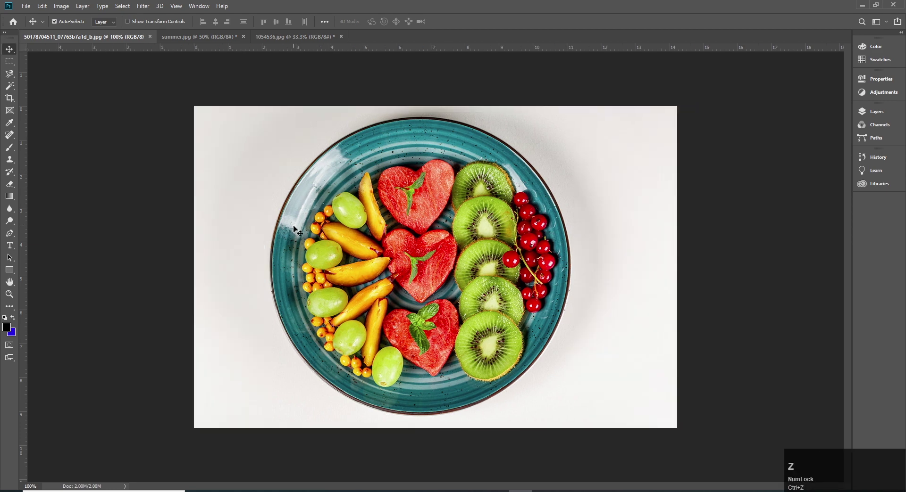
key("c")
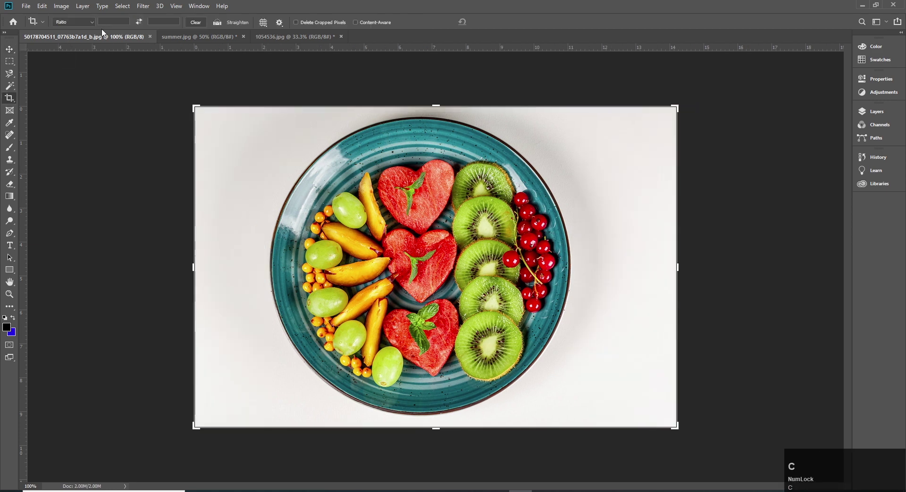
left_click(95, 24)
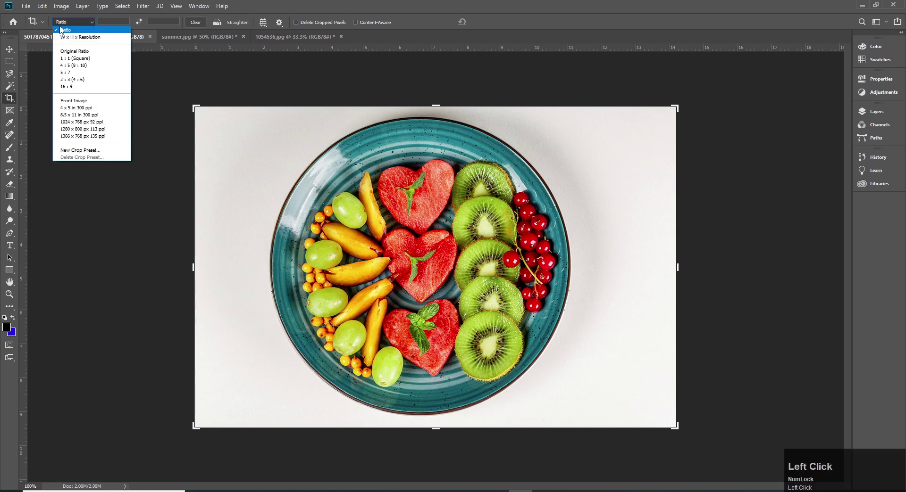
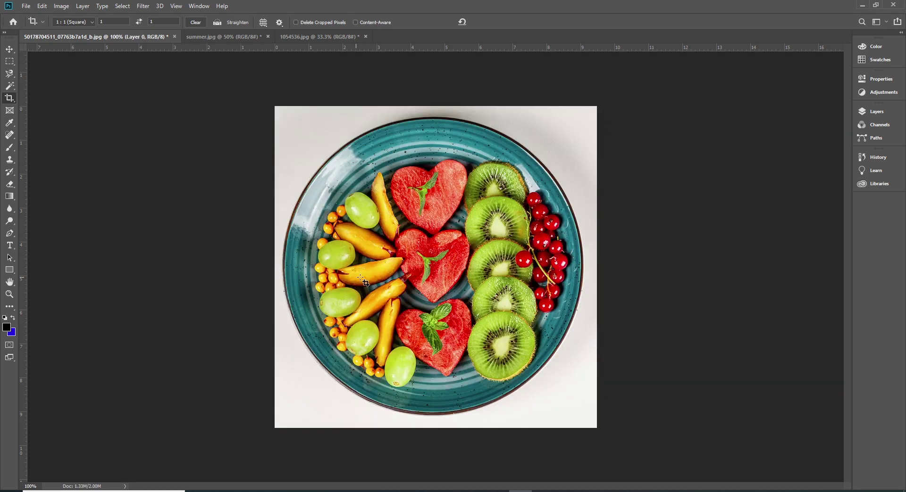
Show the 4:5 portrait crop frame around the plate and clear the ratio values.
key("ctrl+z")
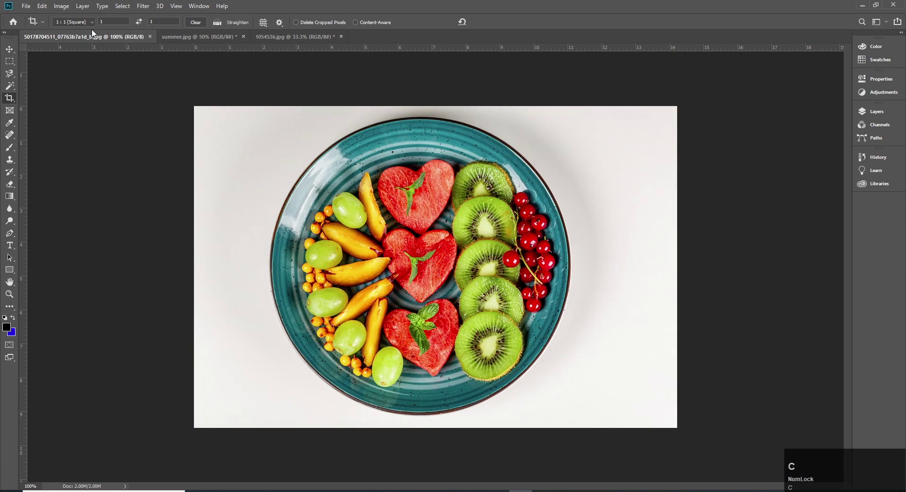
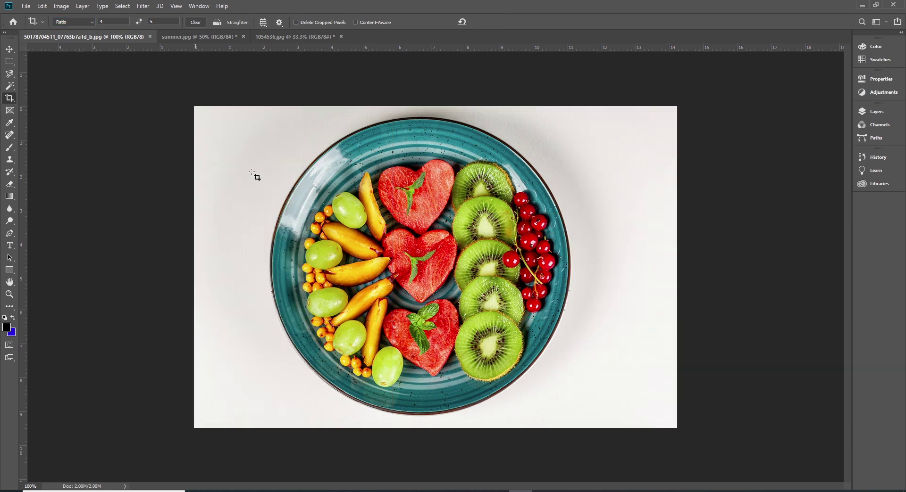
key("v")
key("c")
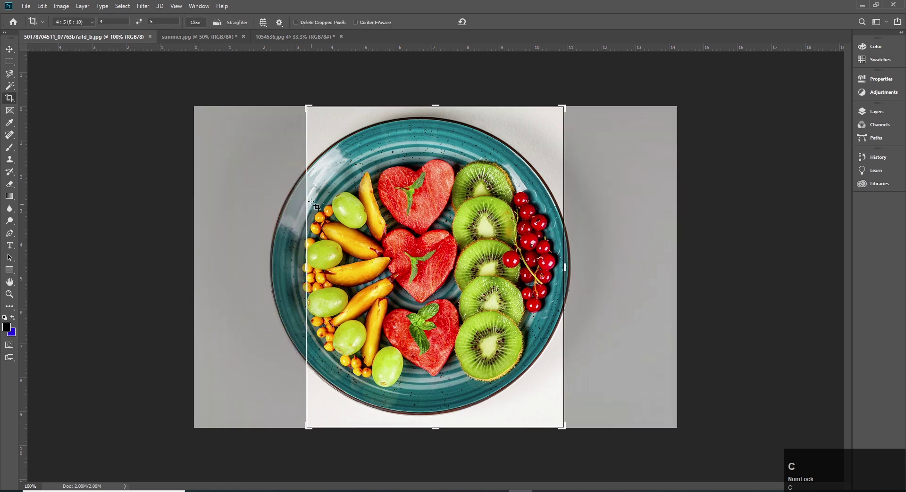
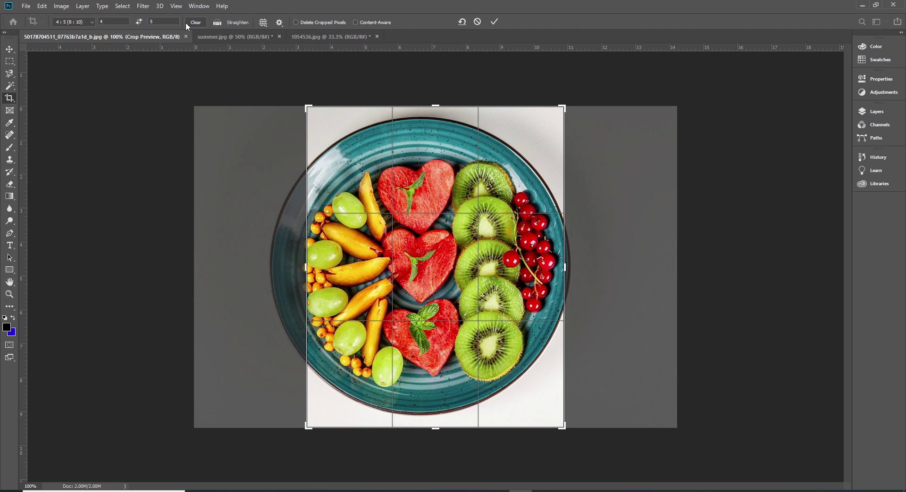
left_click(202, 27)
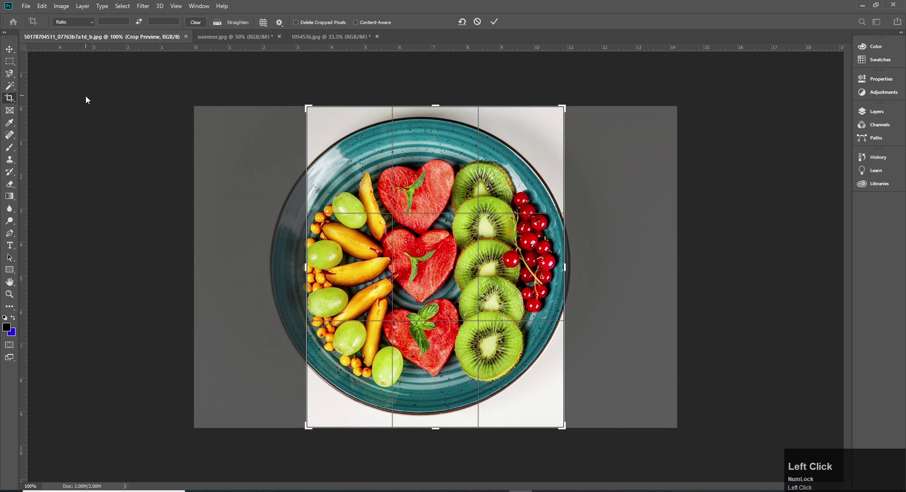
Commit the 4:5 portrait crop, then undo it back to the full wide photo.
key("v")
left_click(10, 51)
key("c")
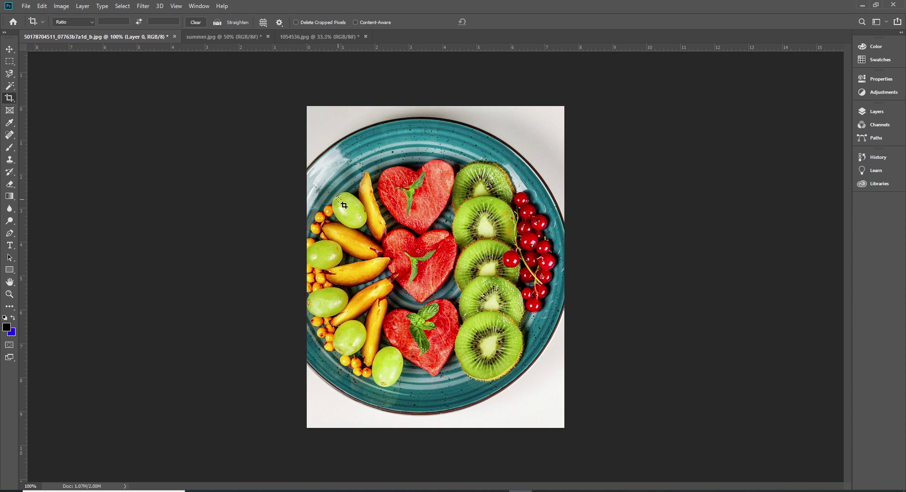
key("c")
key("ctrl+z")
Start a fresh crop frame around the whole uncropped fruit plate photo with no ratio set.
key("v")
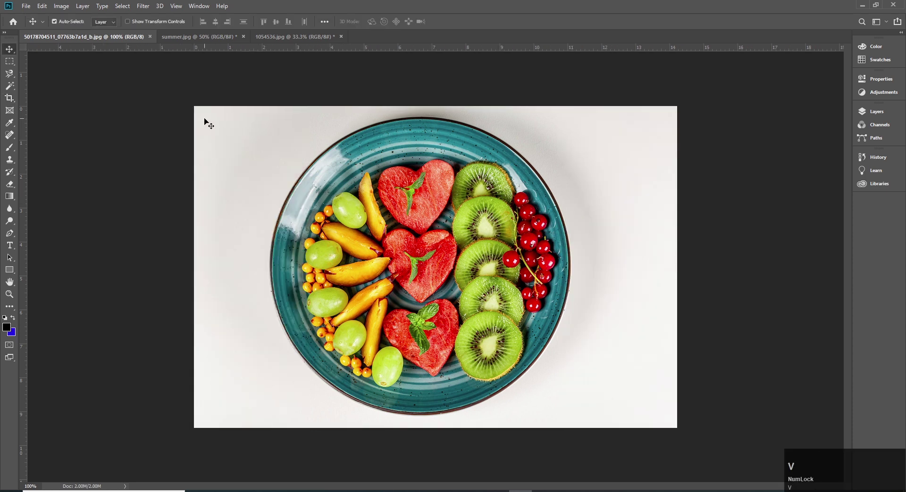
key("c")
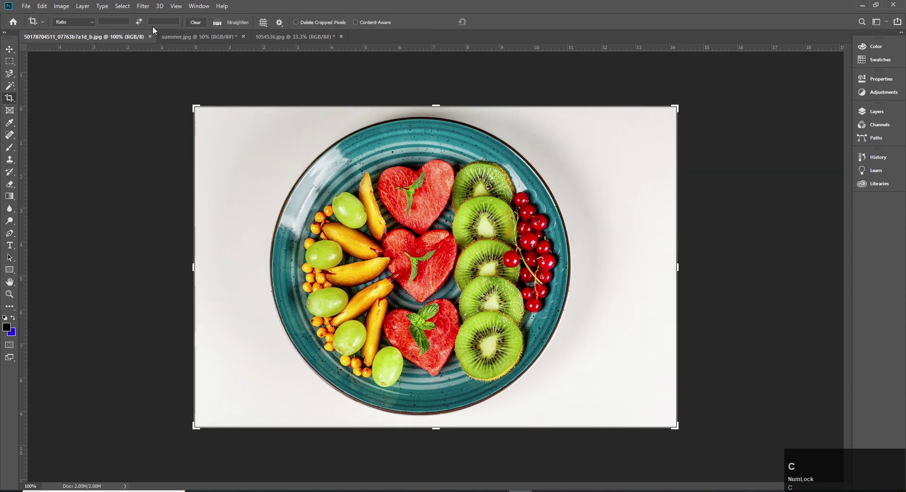
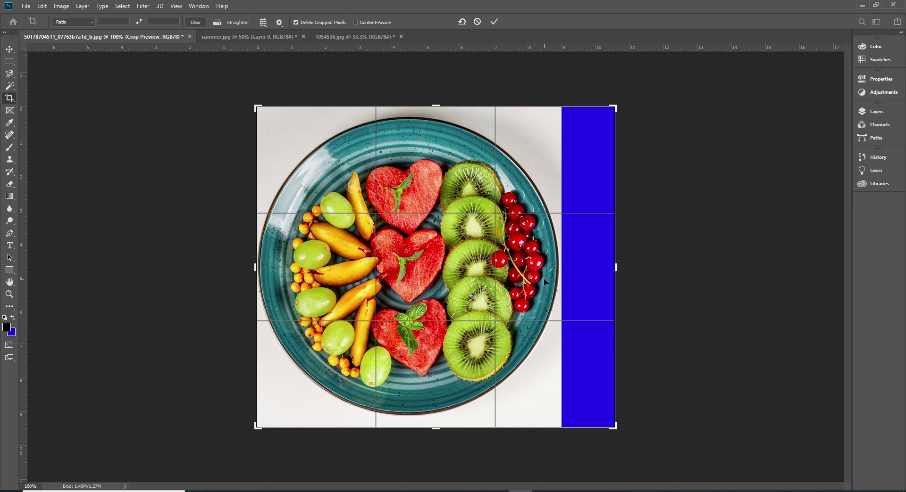
Undo the blue extension to the full photo, then start a crop that keeps cropped pixels, fitted to the photo.
key("ctrl+z")
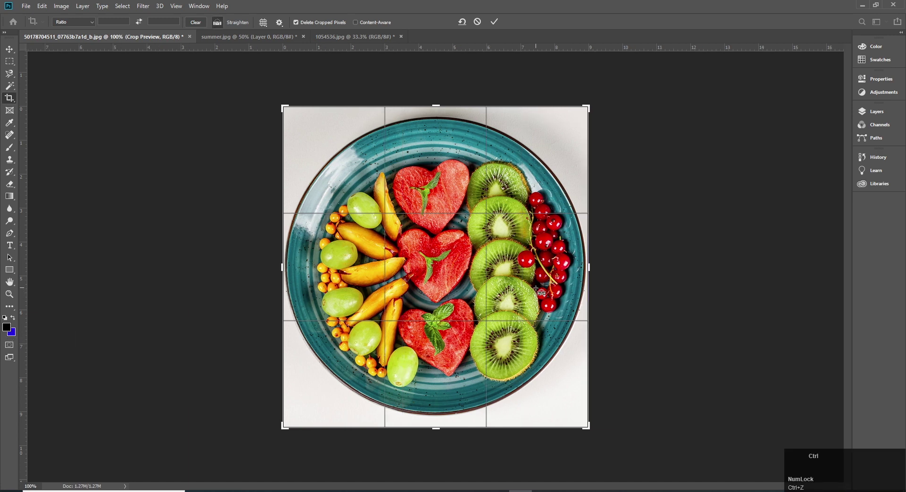
key("ctrl+z")
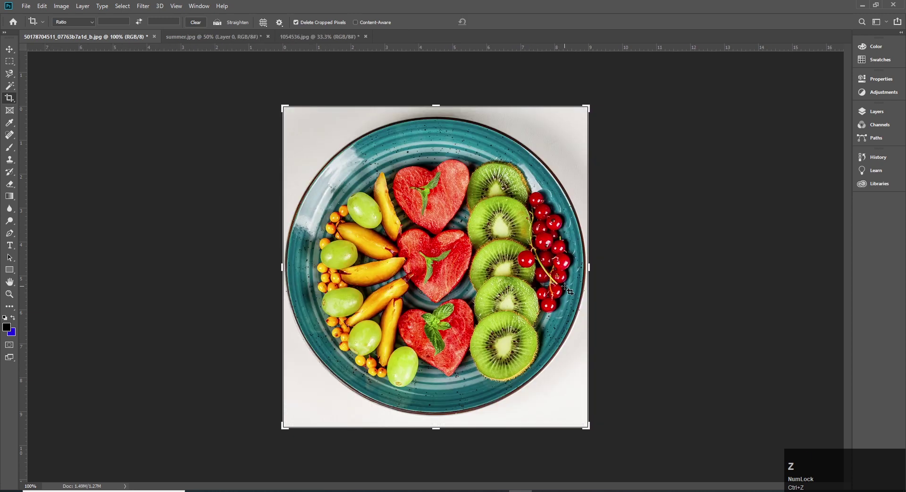
key("v")
key("ctrl+z")
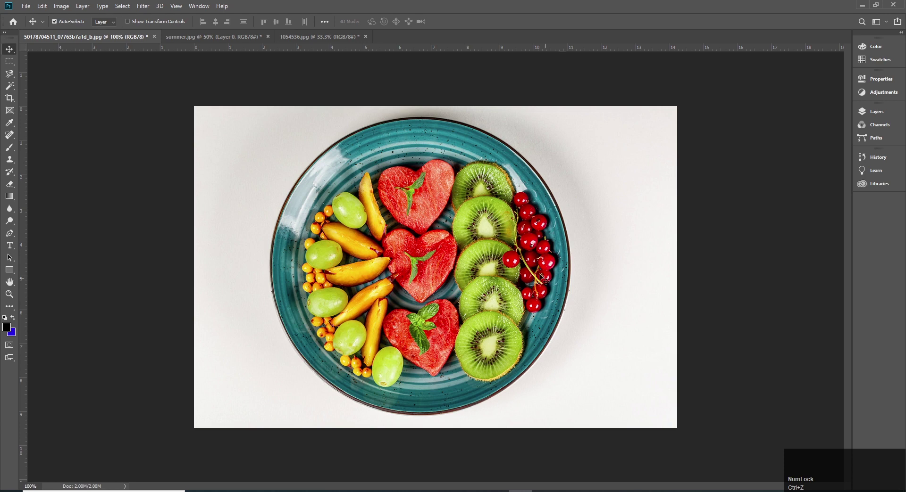
key("c")
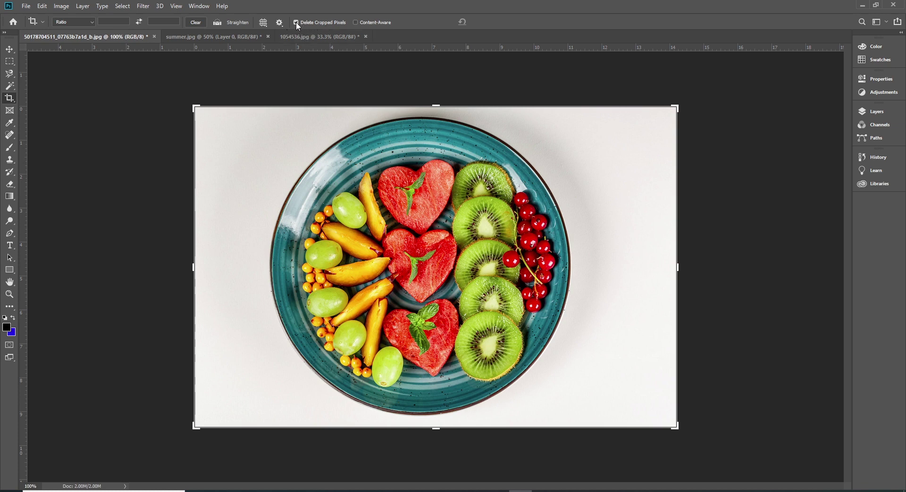
left_click(298, 26)
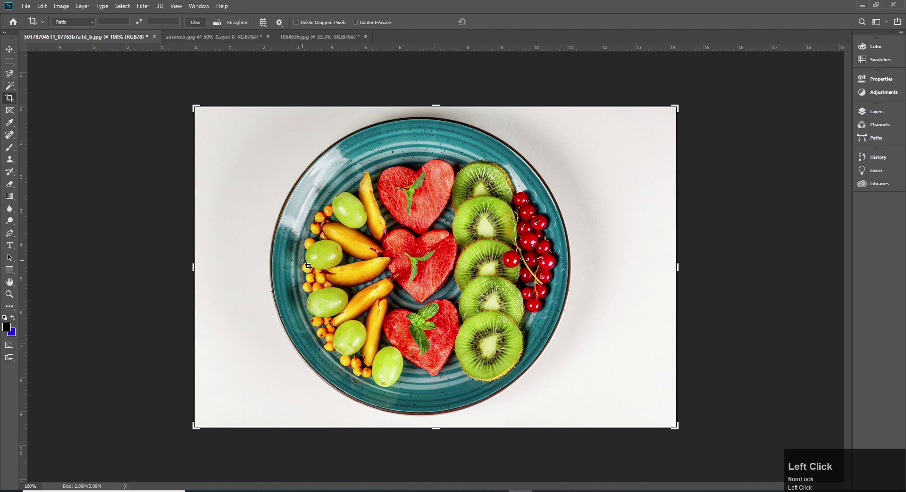
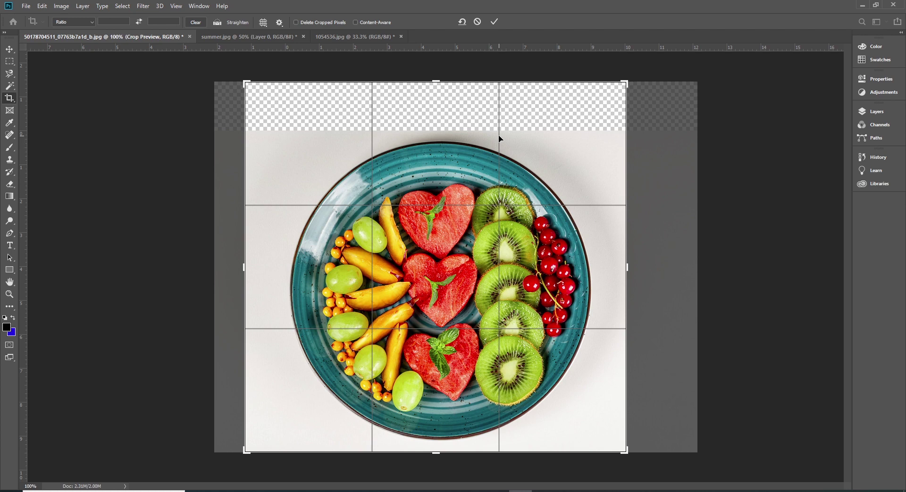
left_click(493, 127)
Commit the side-trimming crop and begin another crop on the narrower plate photo.
key("ctrl+z")
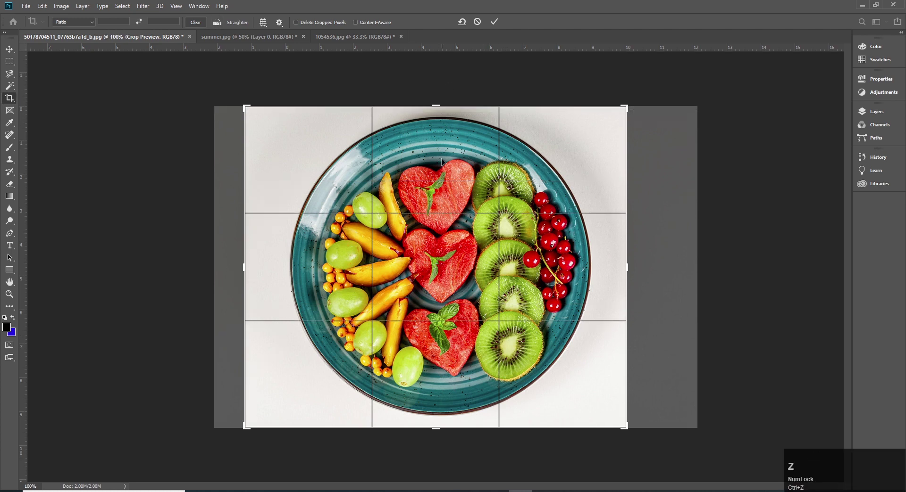
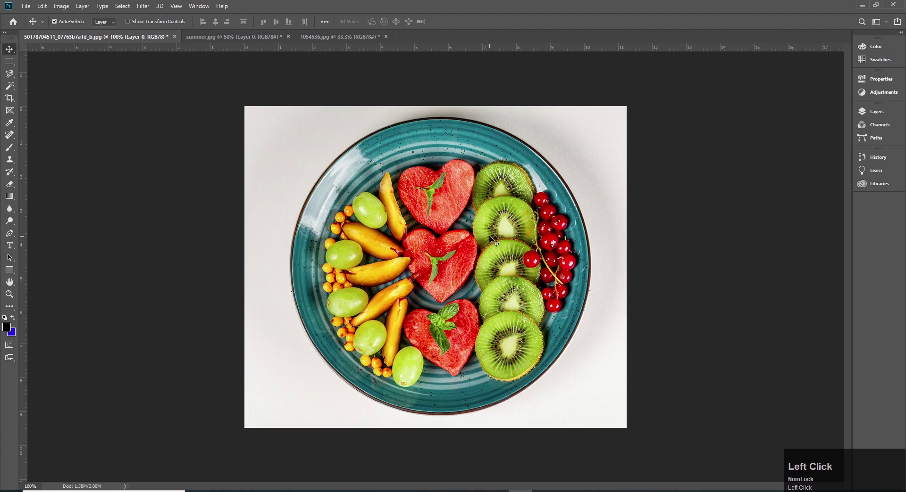
left_click(491, 238)
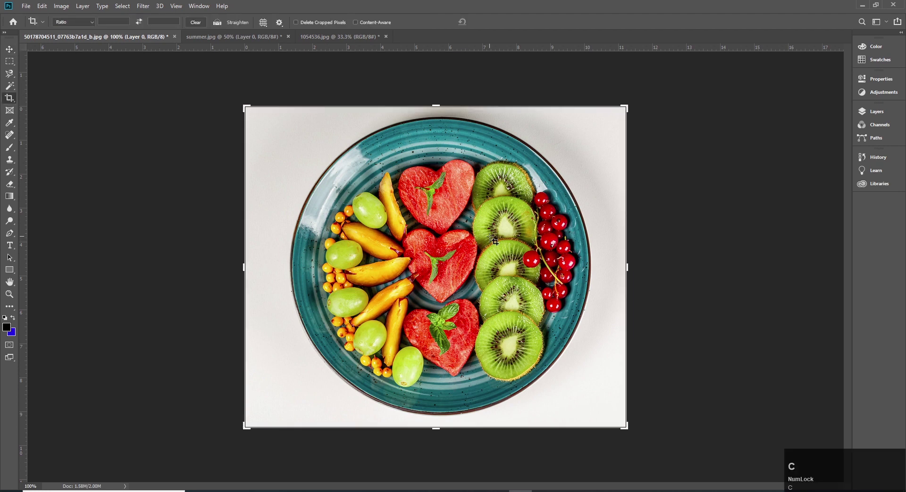
key("c")
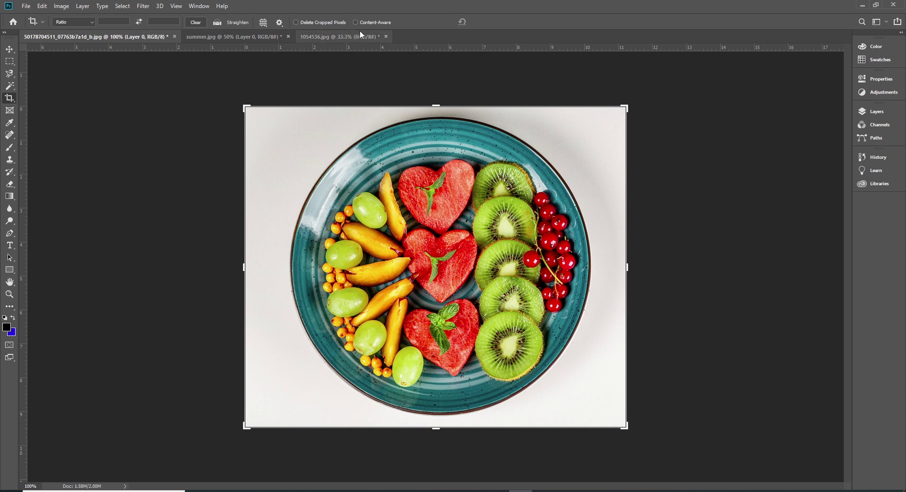
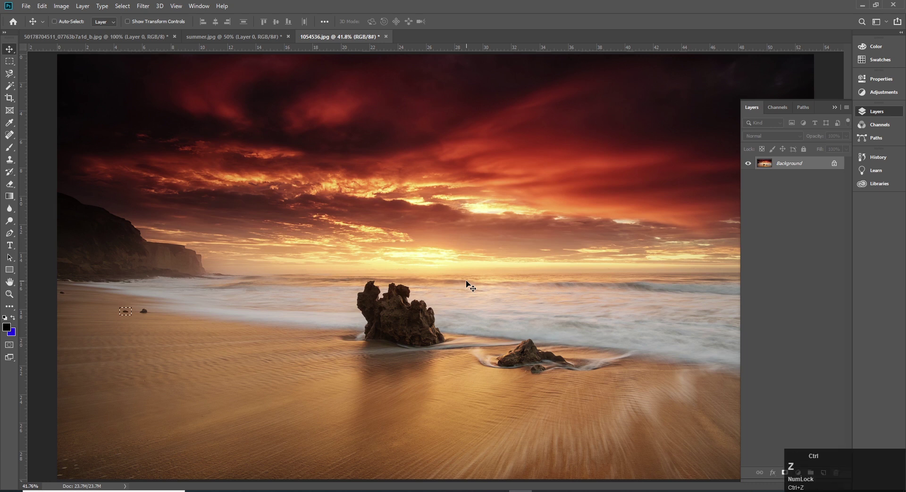
Content-aware fill the selected pebble on the left sand and clear the selection.
key("ctrl+shift+z")
key("ctrl+shift+z")
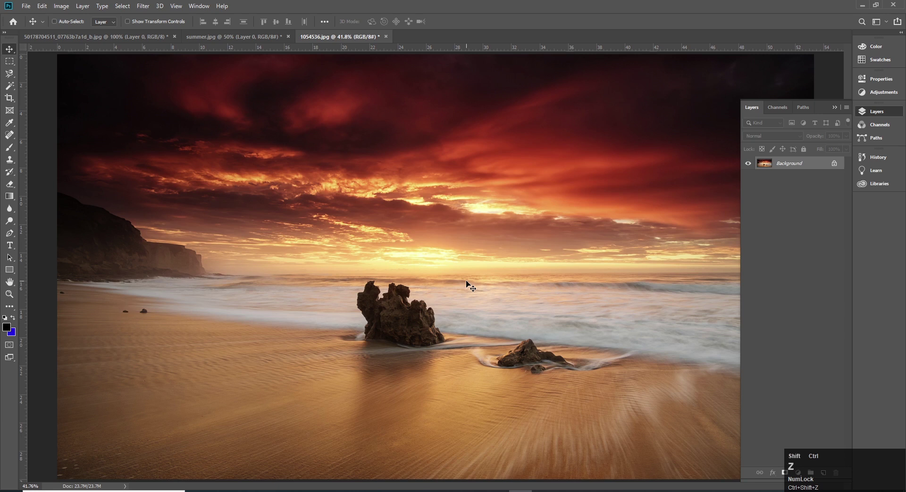
key("ctrl+z")
key("shift+F5")
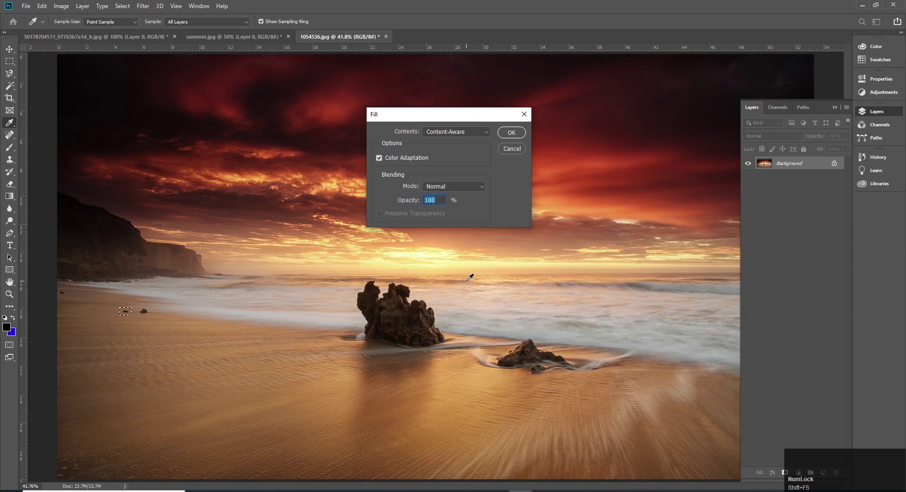
key("Return")
key("ctrl+d")
key("v")
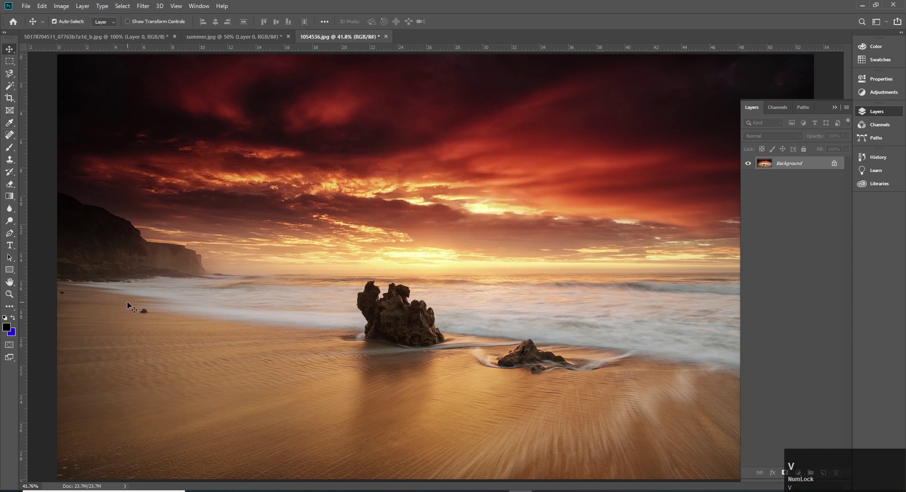
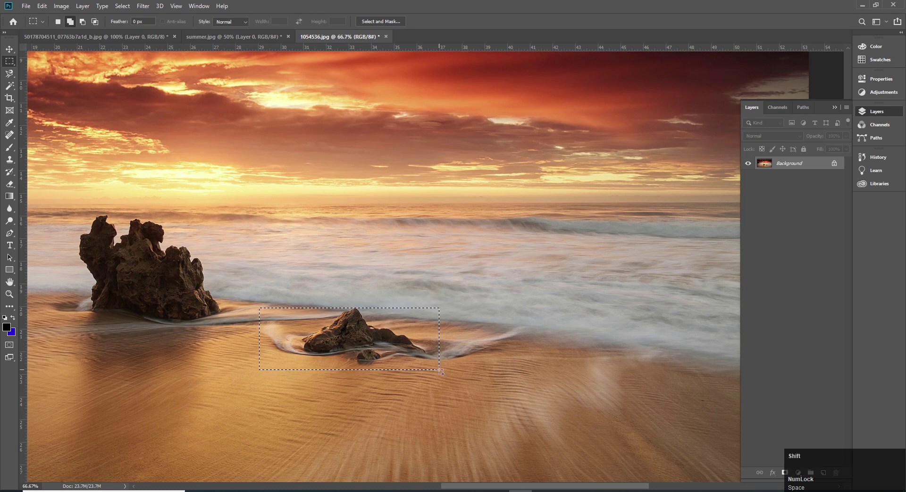
Content-aware fill the selected small rock in the surf right of the large rock.
key("shift+F5")
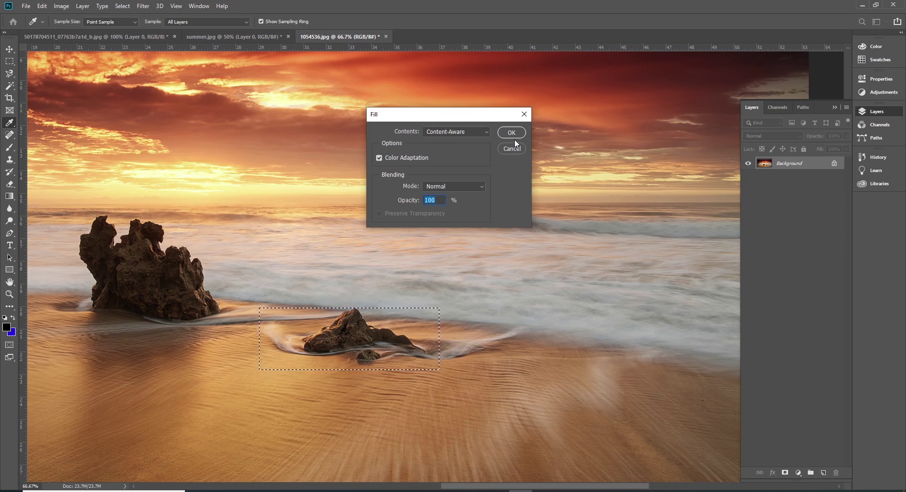
left_click(517, 137)
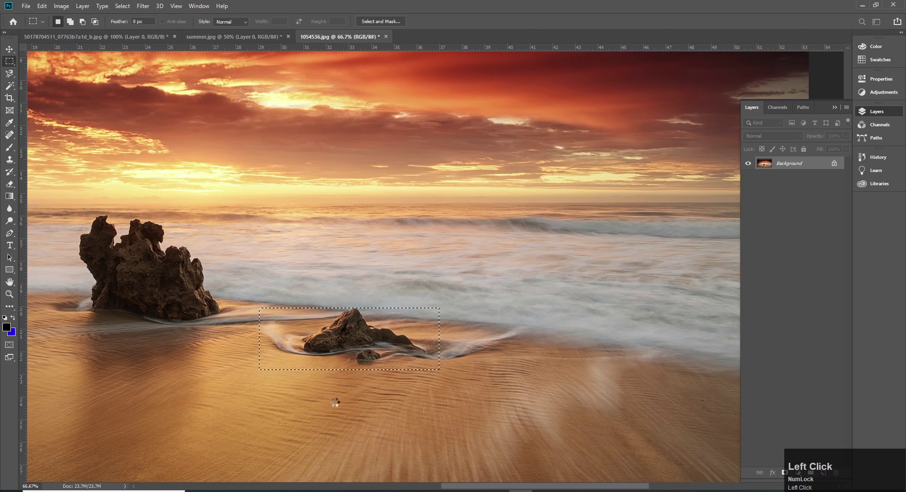
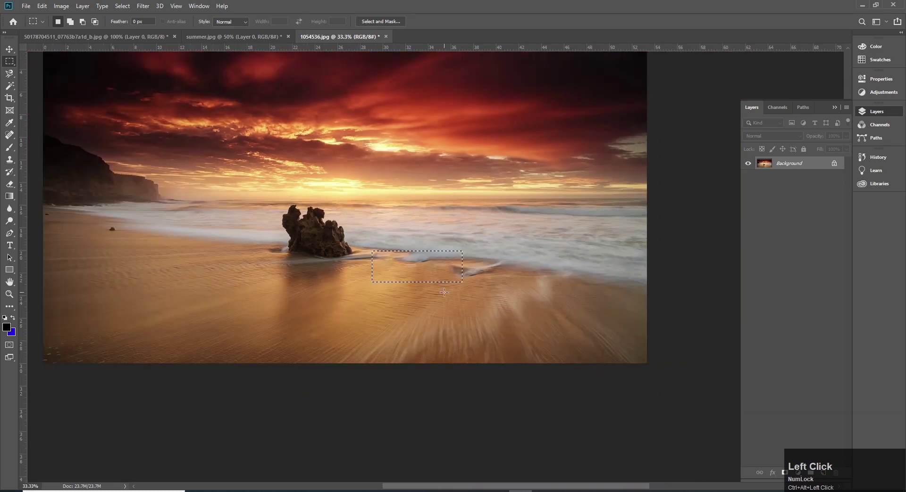
Deselect, then content-aware fill a streaky patch of sand and clear the selection.
key("ctrl+d")
key("v")
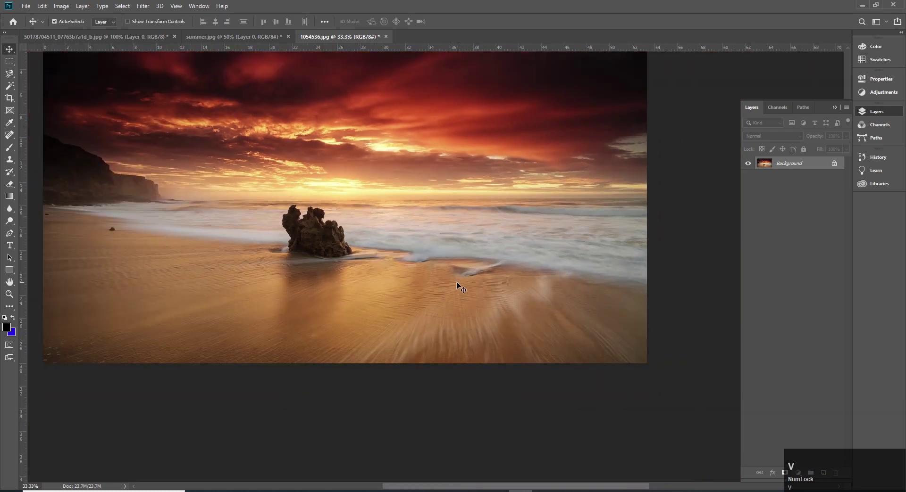
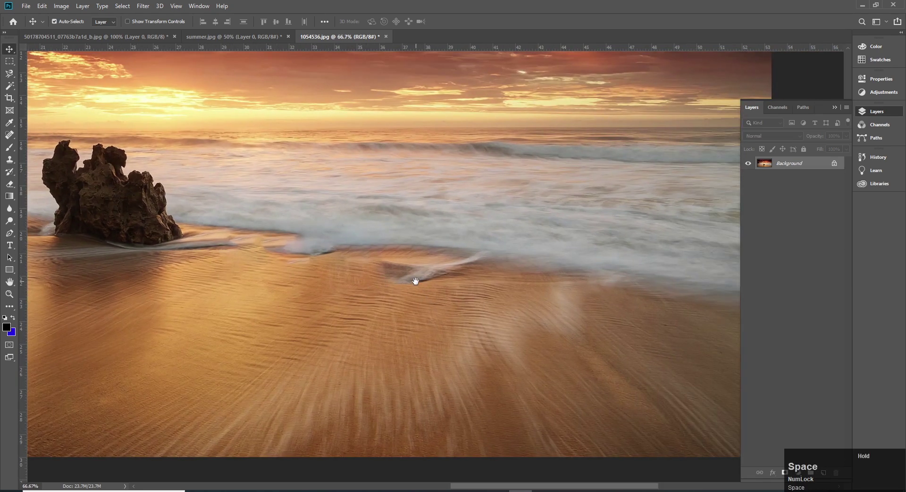
key("m")
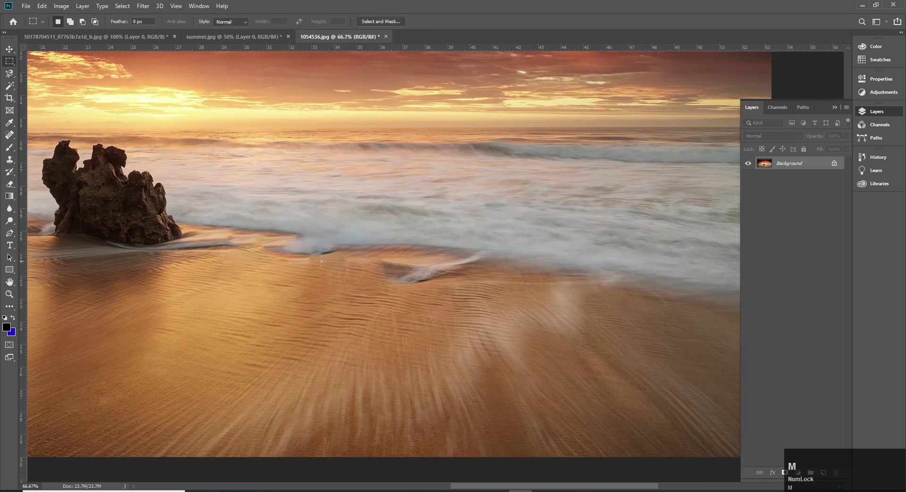
left_click_drag(302, 258, 395, 288)
key("shift+F5")
key("Return")
key("ctrl+d")
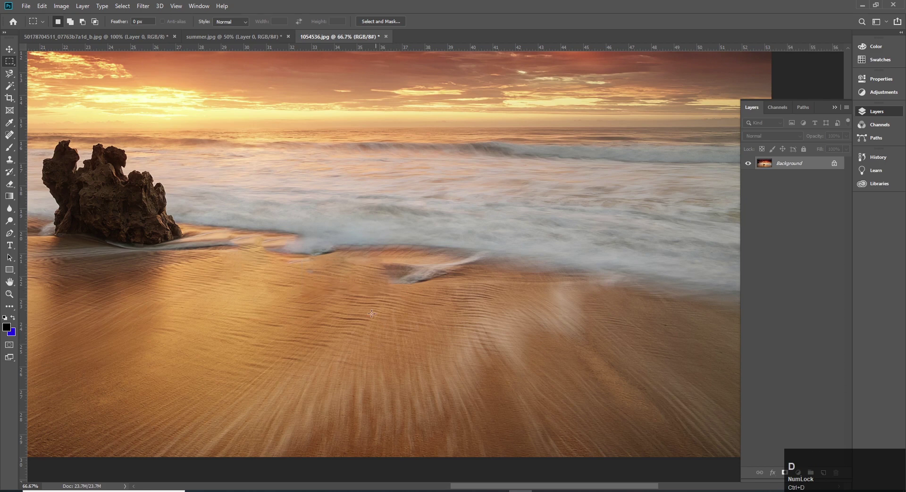
Content-aware fill the streak left where the small rock was removed.
key("m")
left_click_drag(380, 252, 483, 286)
key("shift+F5")
key("Return")
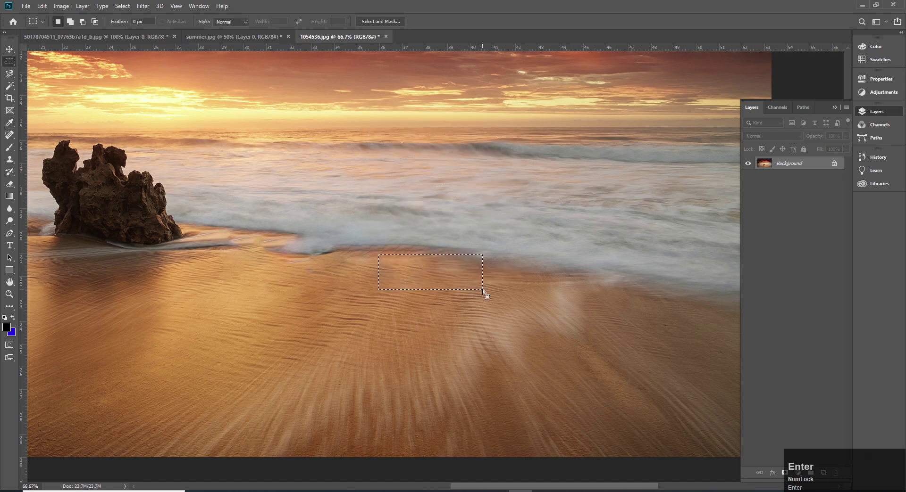
key("ctrl+d")
Content-aware fill a further patch of wet sand and clear the selection.
key("v")
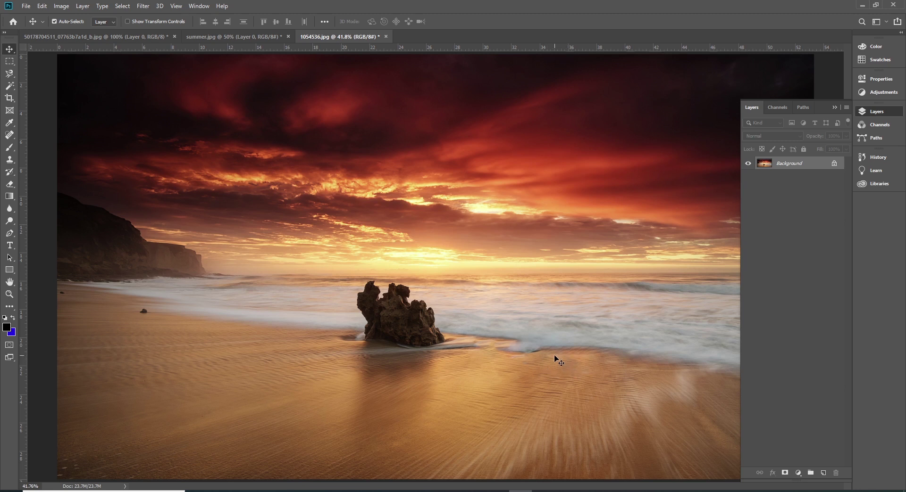
left_click(561, 355)
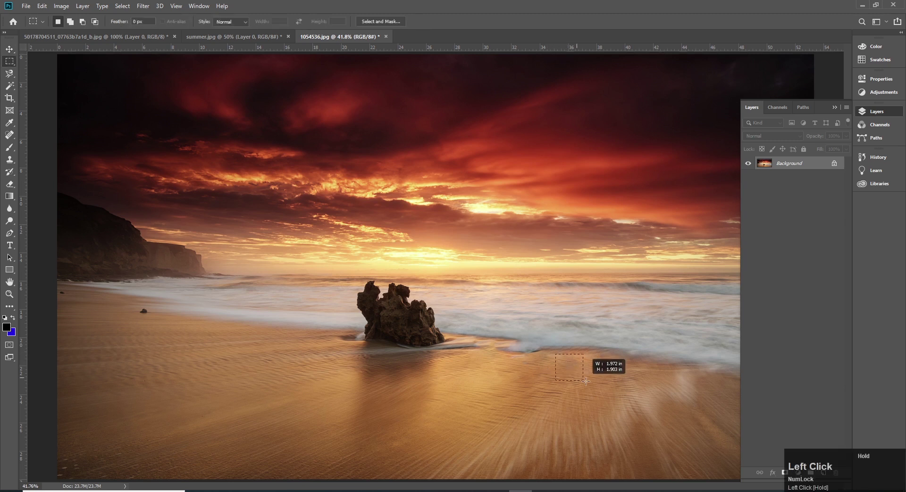
key("space")
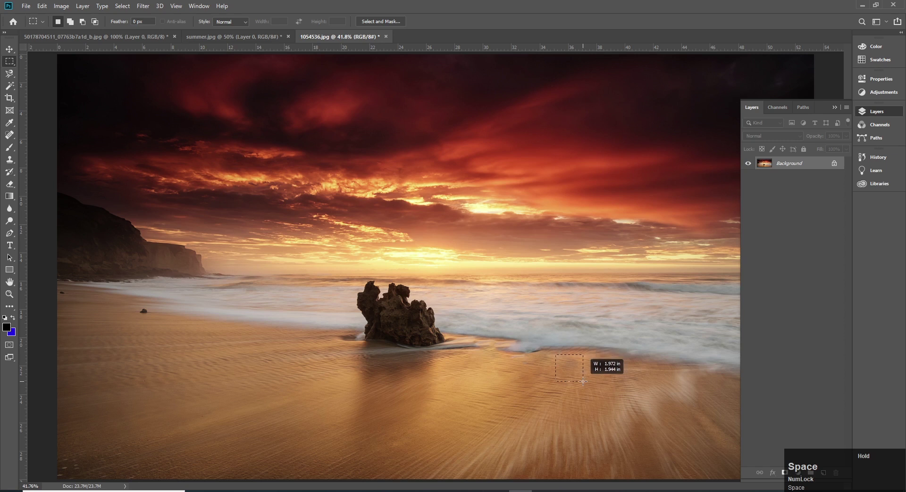
key("shift+F5")
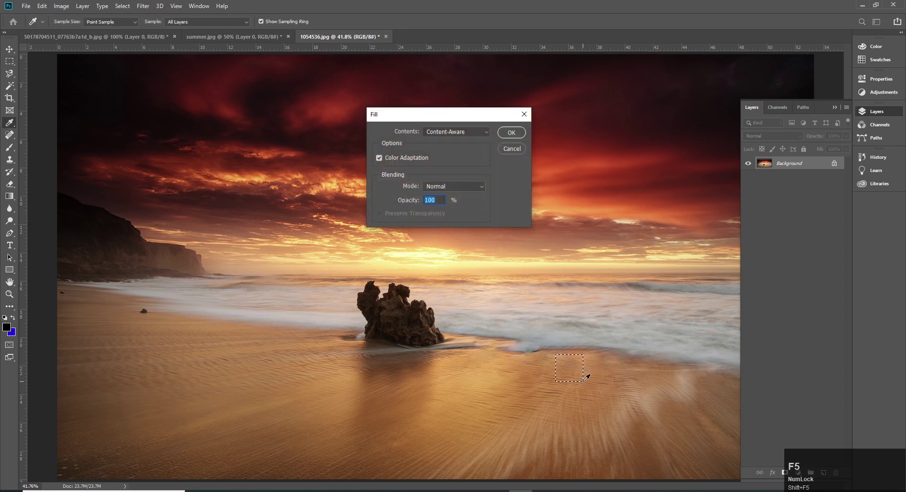
key("Return")
key("ctrl+d")
key("v")
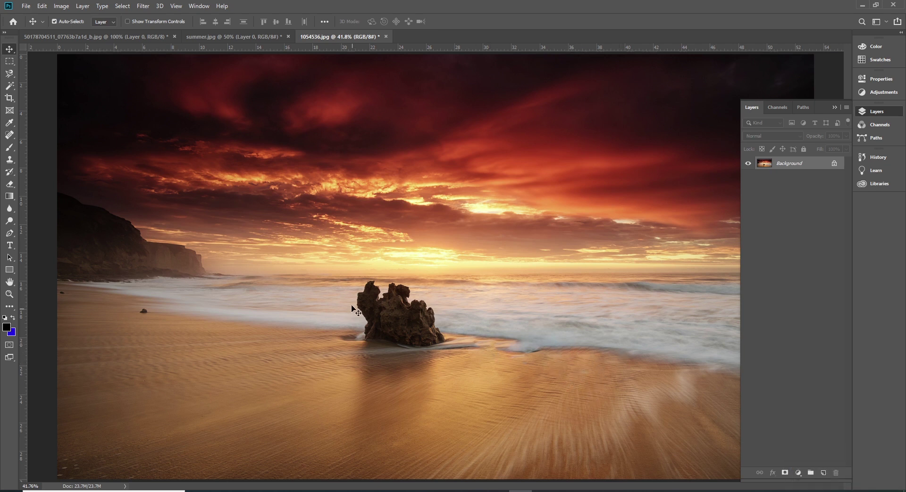
key("m")
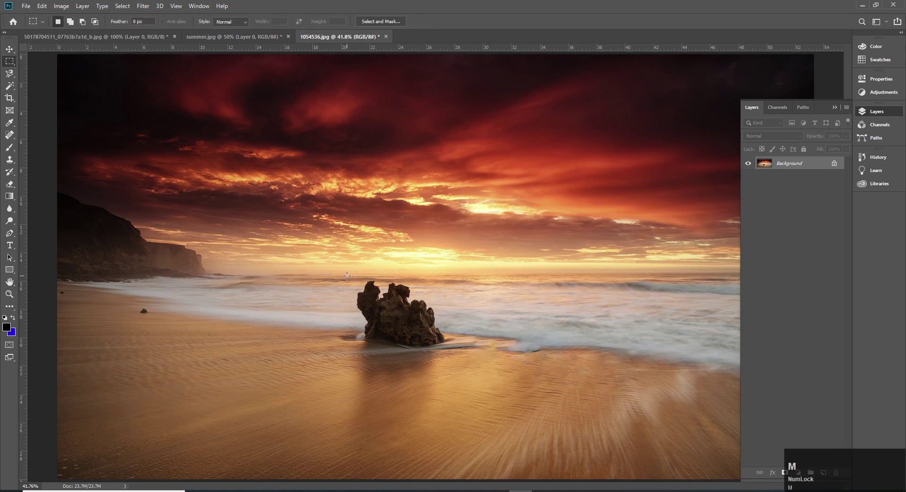
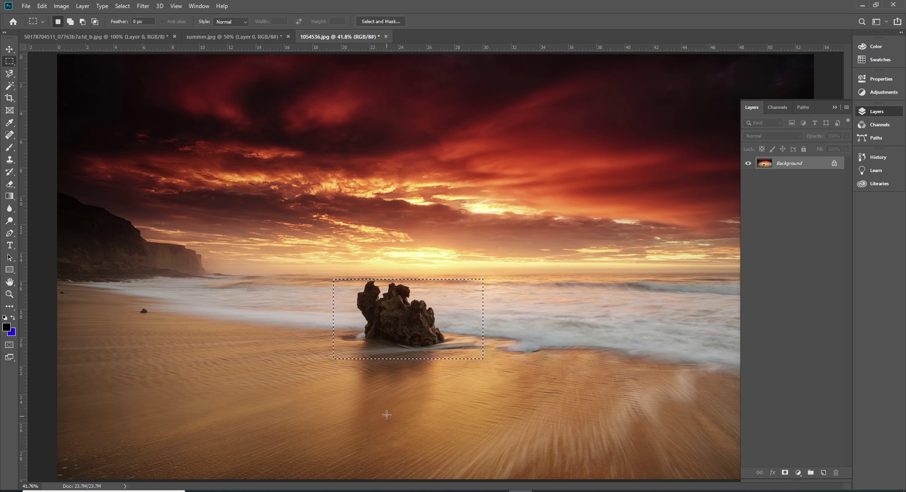
Content-aware fill away the large central rock, deselect and zoom in on the filled area.
key("shift+Num_Lock")
key("shift+F5")
left_click(511, 134)
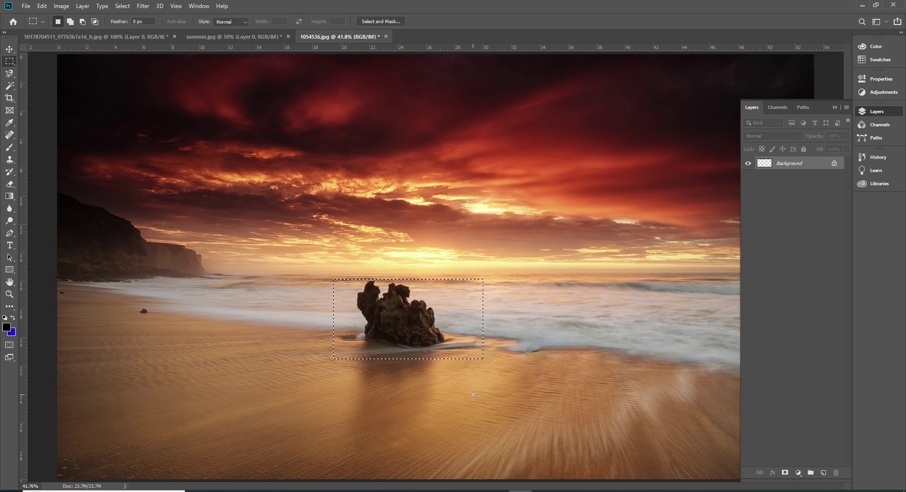
left_click(446, 377)
key("ctrl+d")
key("v")
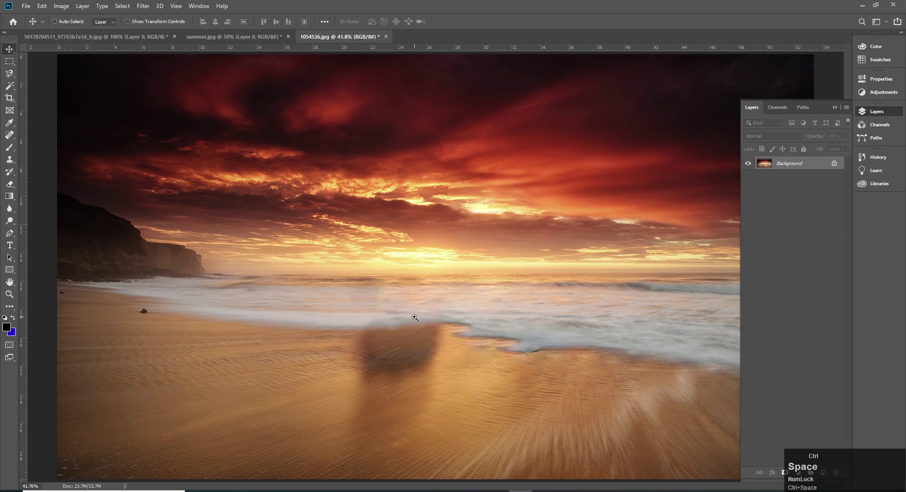
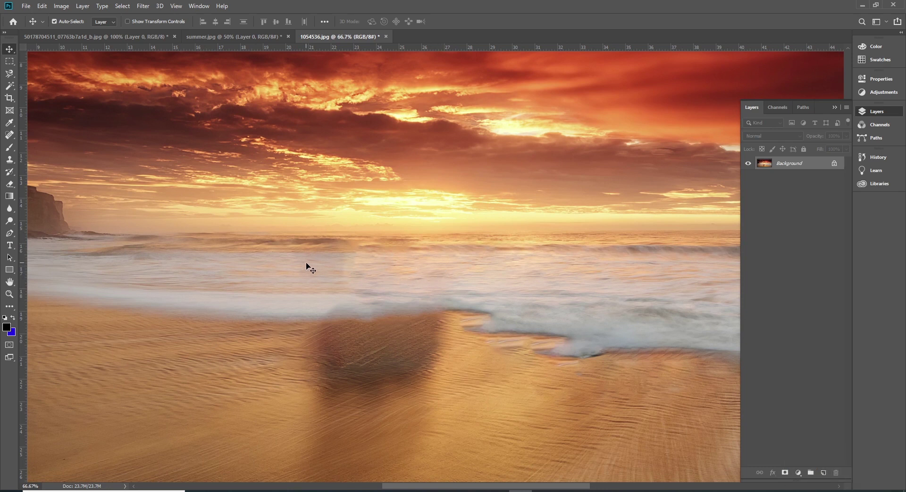
Content-aware fill a patch of foam above the former rock area and deselect.
key("m")
left_click_drag(288, 253, 356, 288)
key("shift+F5")
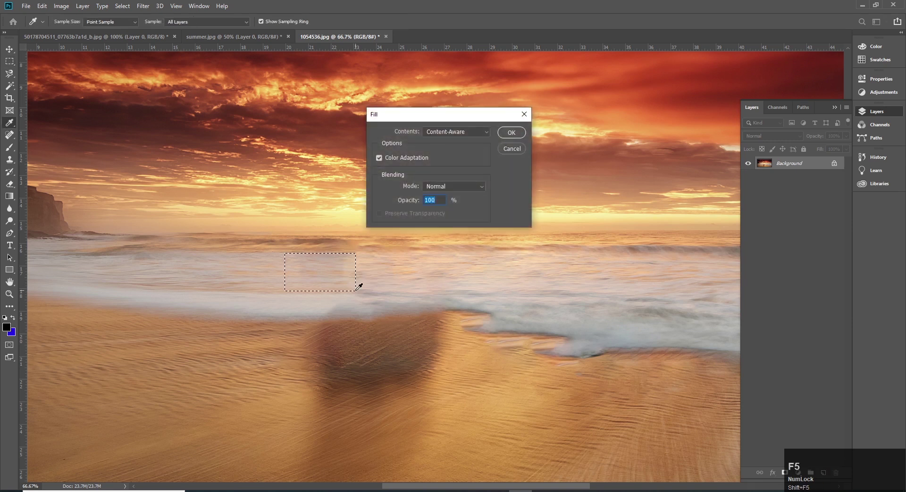
key("Return")
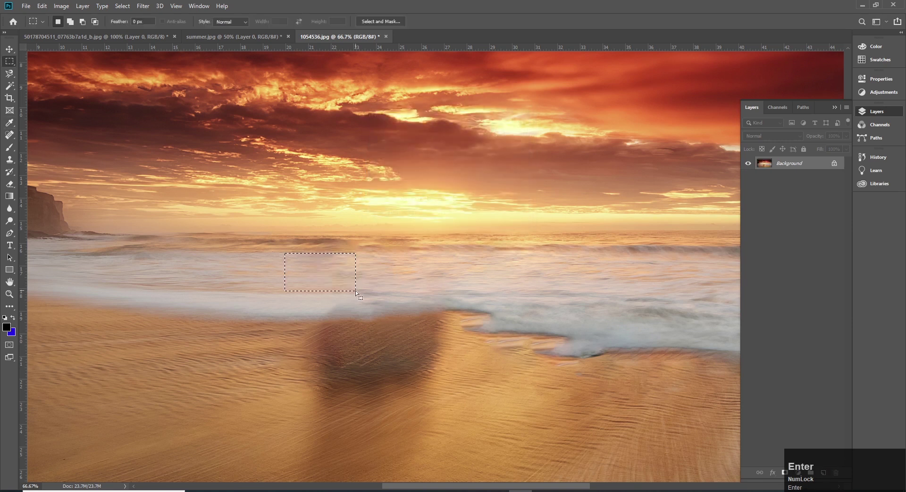
key("ctrl+d")
key("v")
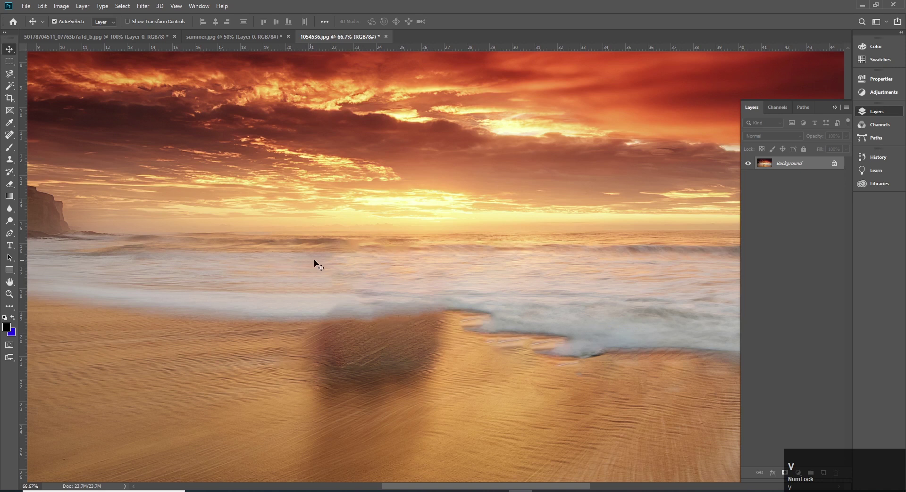
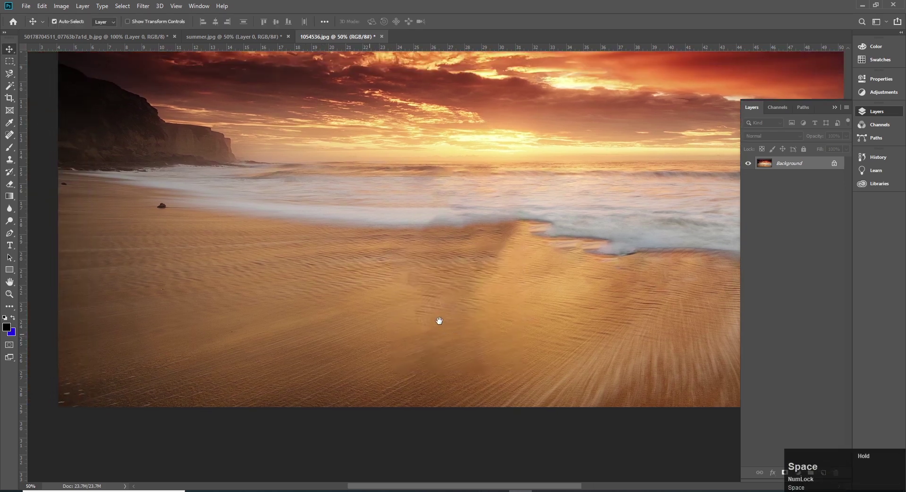
Content-aware fill a blurry patch of sand below the wave and deselect.
key("m")
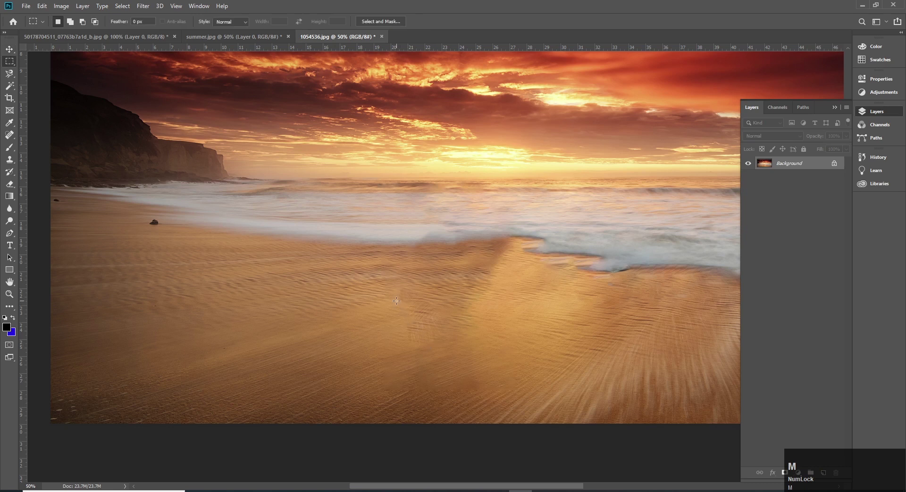
left_click_drag(412, 307, 481, 391)
key("shift+F5")
key("Return")
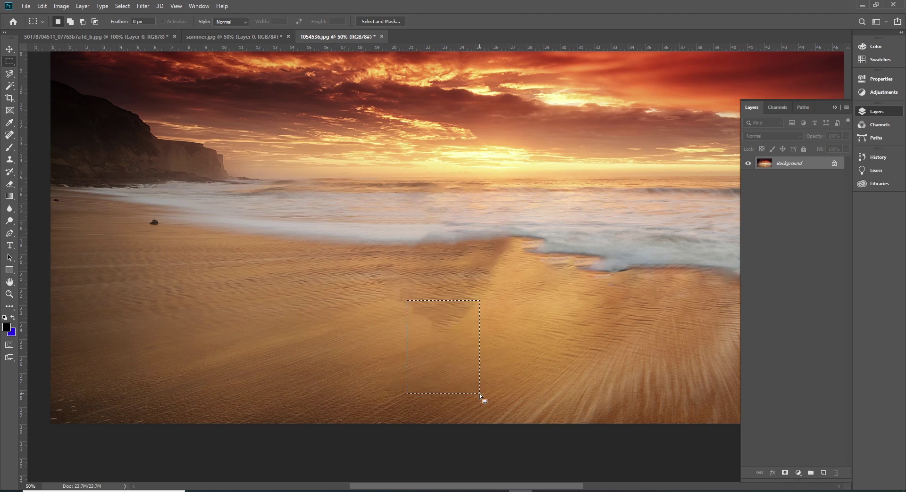
key("Return")
key("ctrl+d")
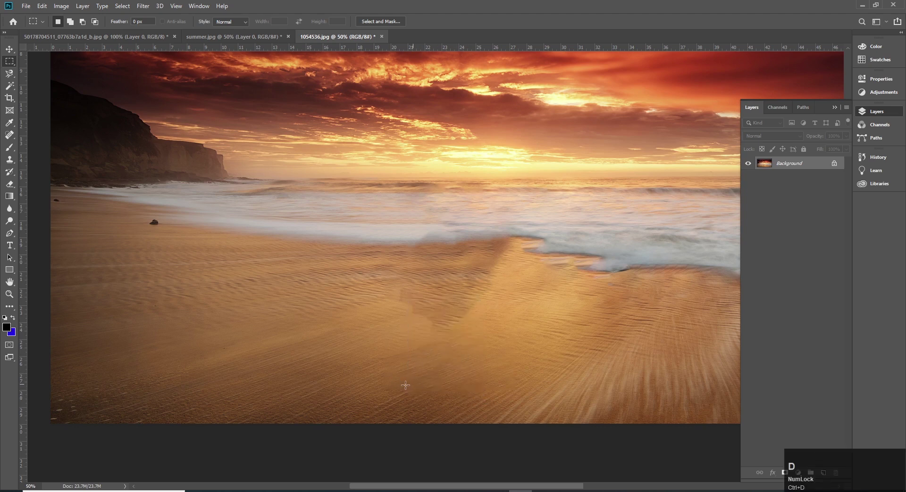
key("ctrl+d")
Patch another sand area over the streak, then undo that patch.
left_click(465, 310)
key("space")
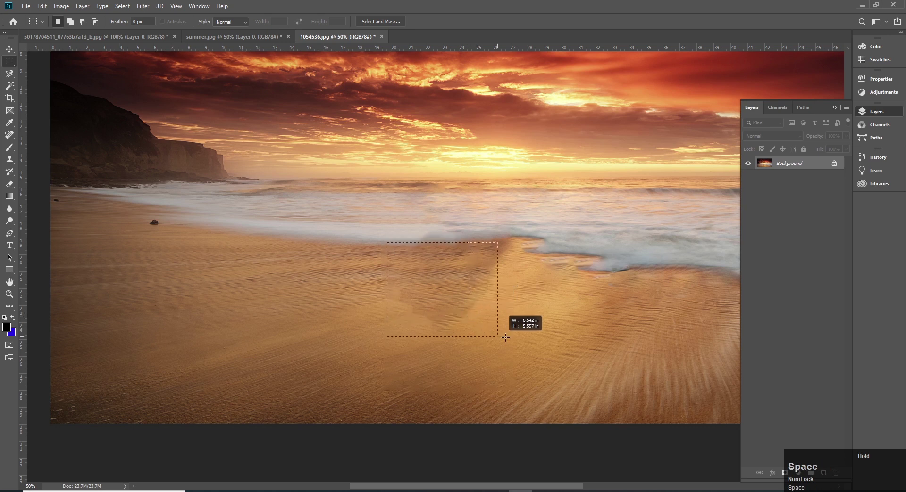
key("space")
key("shift+F5")
key("Return")
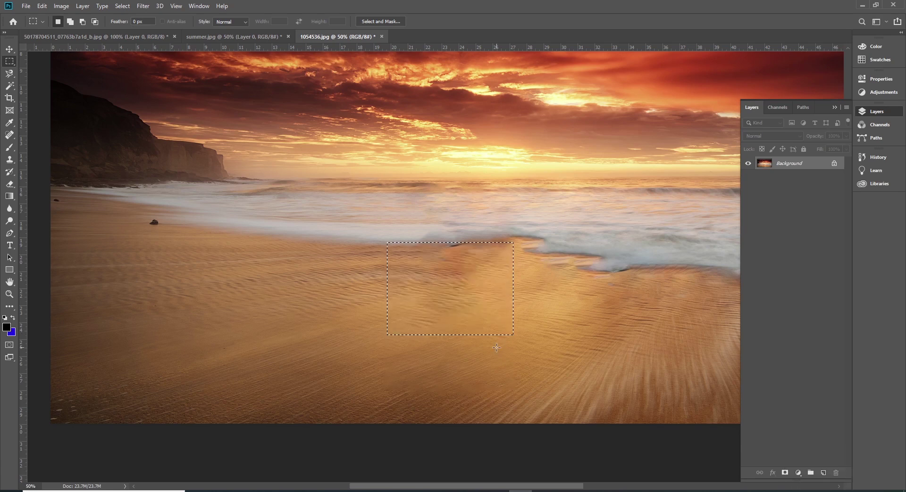
key("Return")
key("ctrl+d")
key("v")
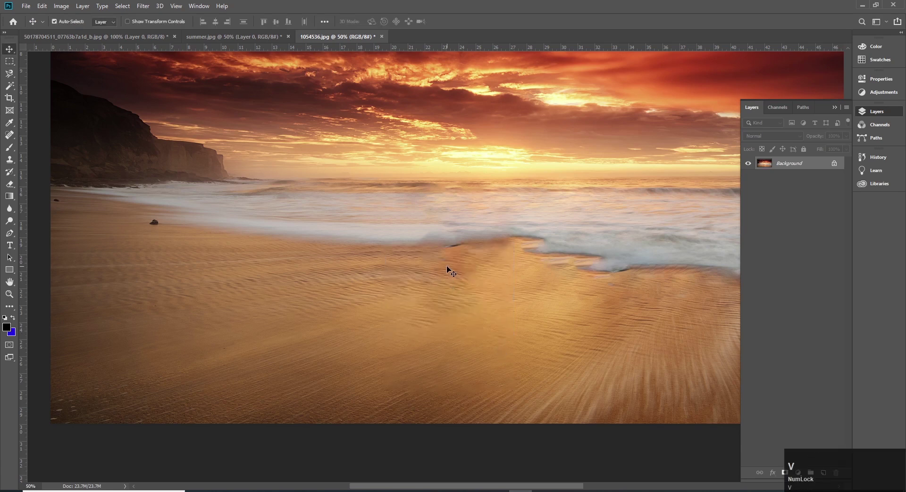
key("v")
key("ctrl+z")
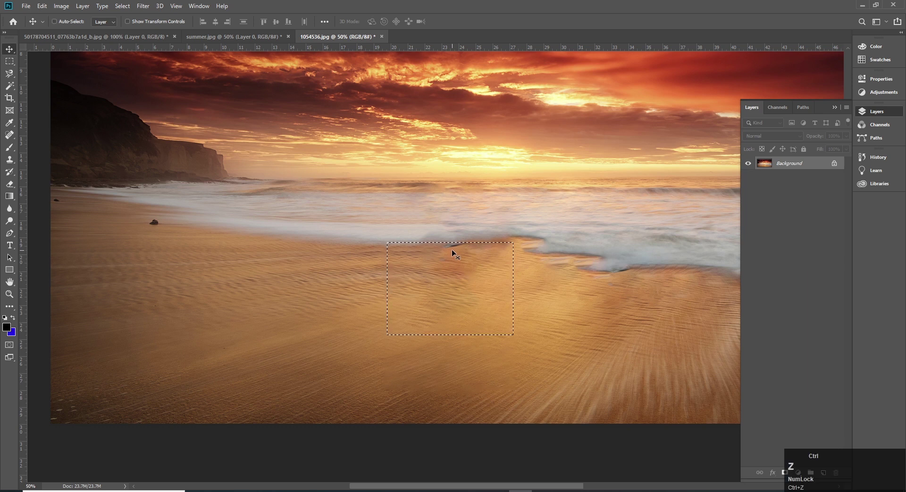
key("ctrl+d")
Cover the streak with a selected patch of clean sand and merge it into the photo.
key("v")
type("vm")
left_click_drag(375, 250, 509, 334)
key("shift+F5")
key("Return")
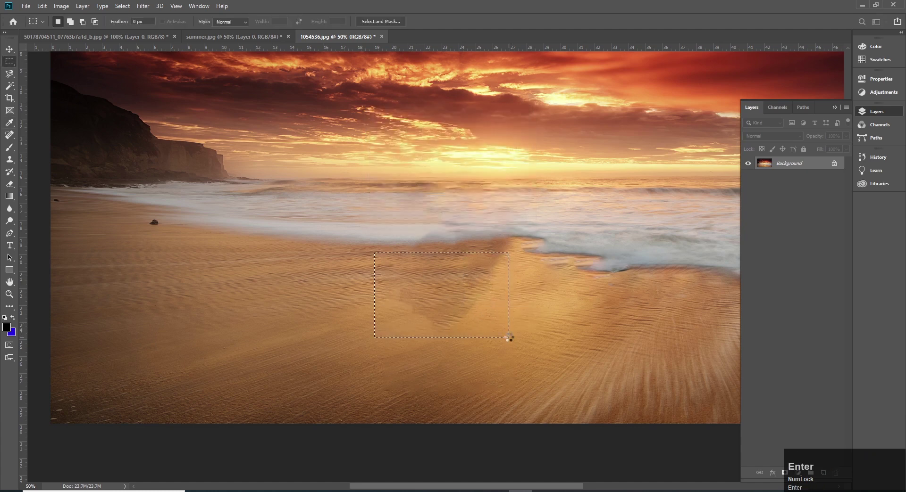
key("Return")
key("ctrl+d")
key("v")
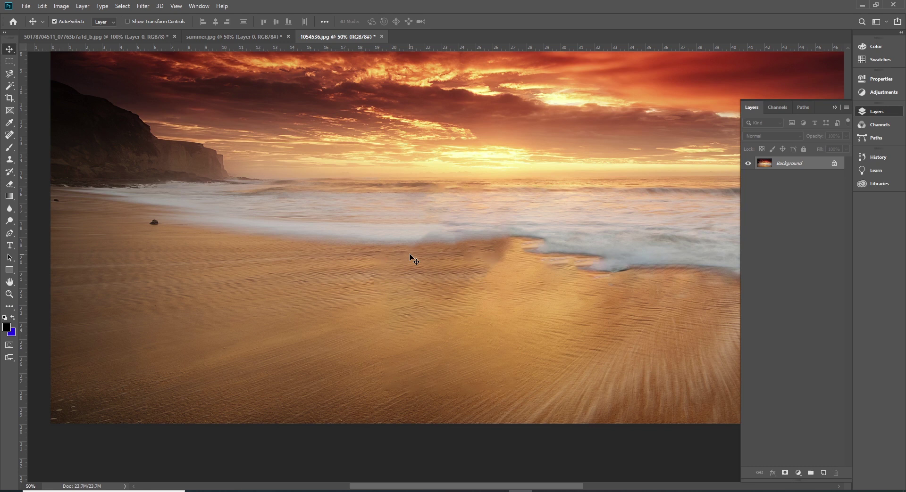
Patch two more sand rectangles, near and below the waterline, over the streak and deselect.
key("m")
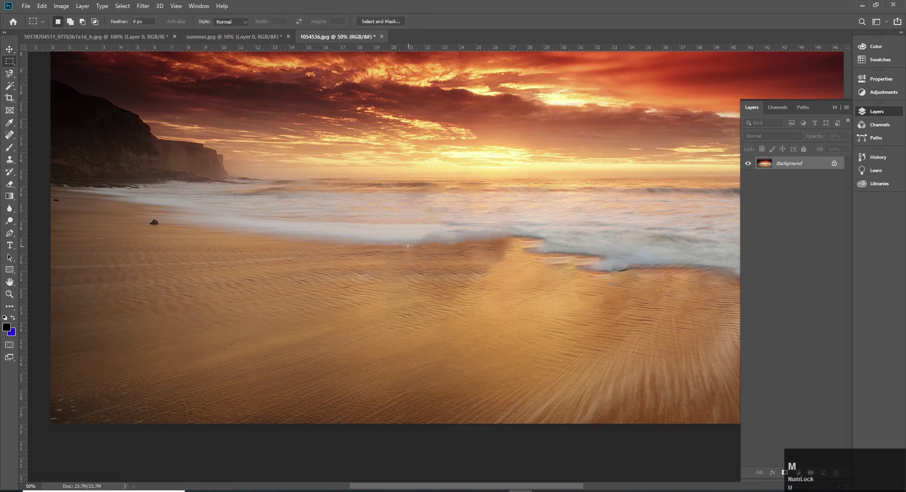
left_click_drag(406, 243, 515, 290)
key("shift+F5")
key("Return")
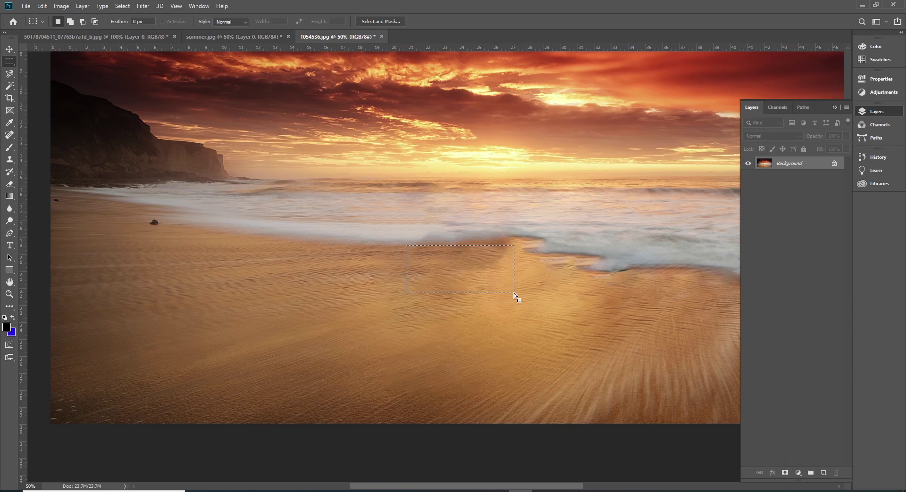
key("Return")
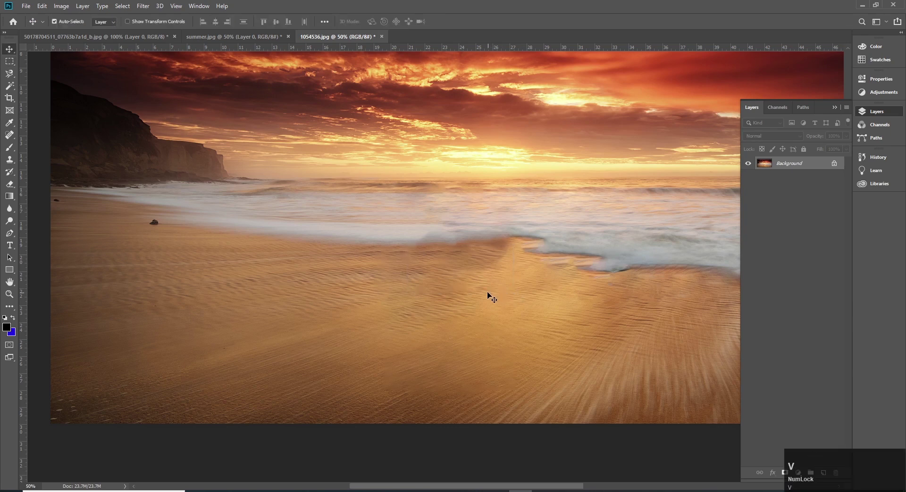
type("ssmm")
left_click_drag(378, 255, 502, 328)
key("shift+F5")
key("Return")
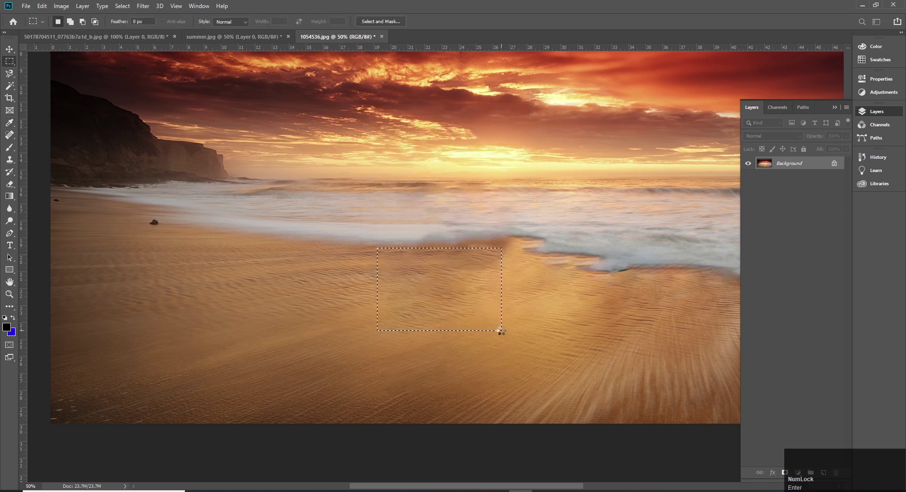
key("Return")
key("ctrl+d")
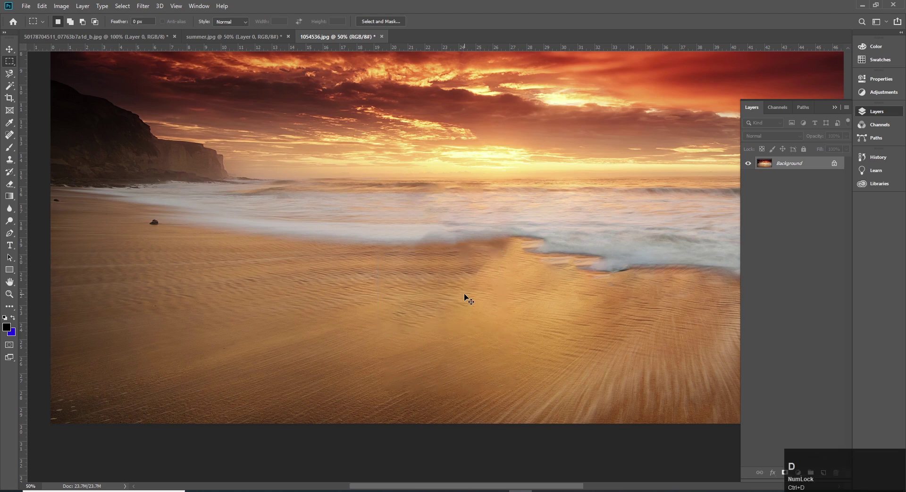
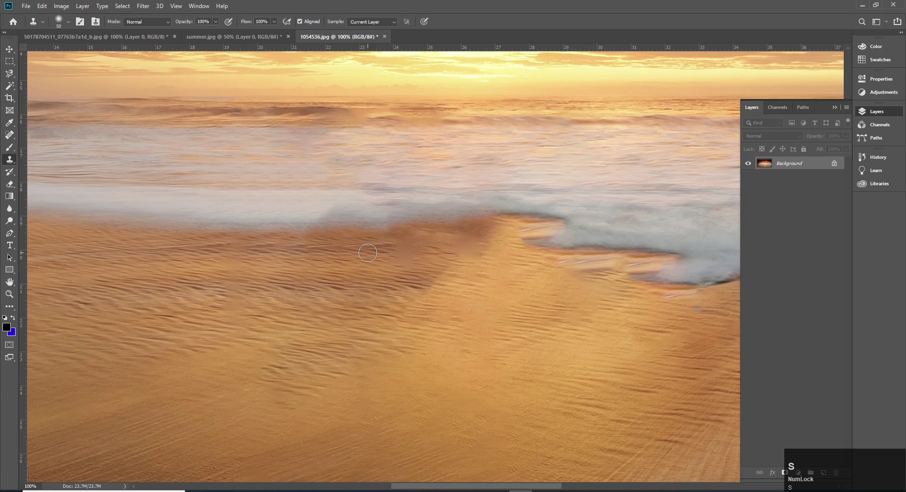
Cover the wide streaks under the wave edge with two copied patches of clean sand.
left_click_drag(300, 235, 498, 330)
key("shift+F5")
key("Return")
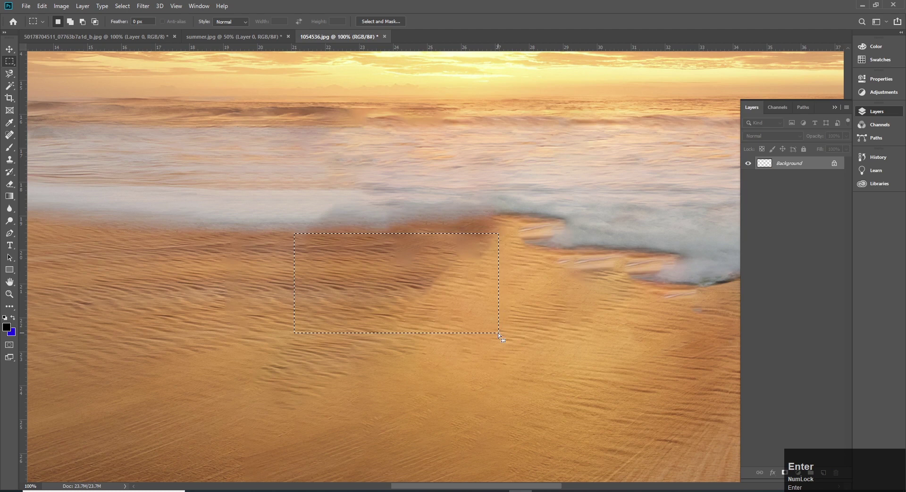
key("Return")
key("ctrl+d")
key("v")
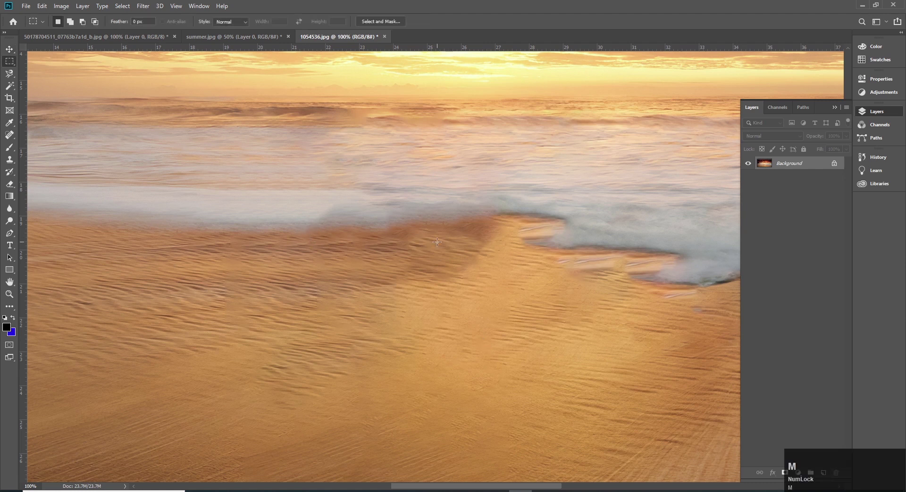
left_click(505, 219)
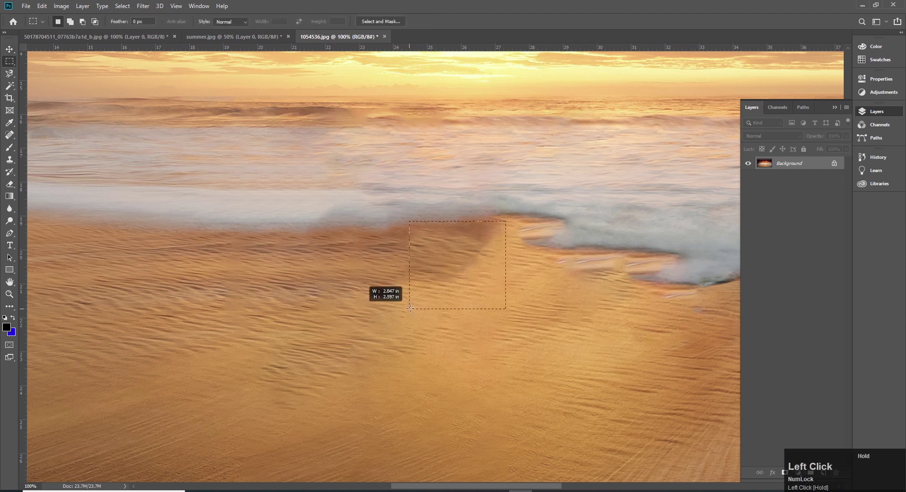
key("space")
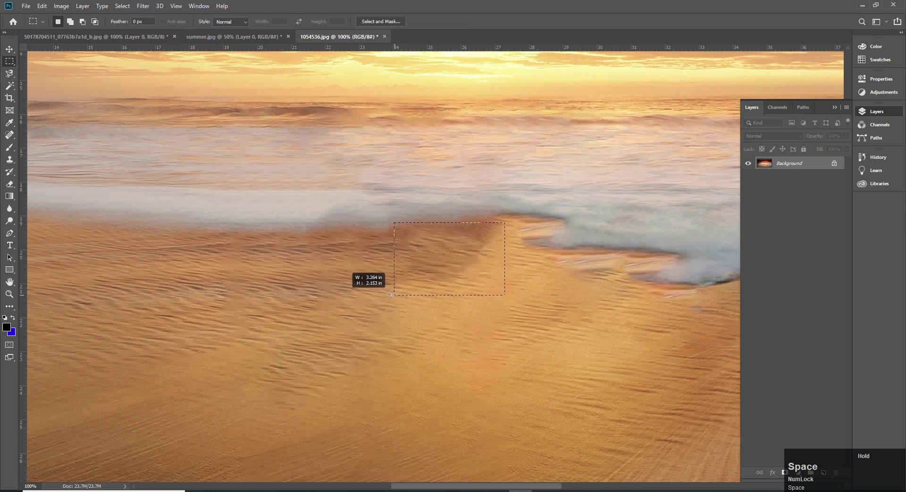
key("shift+F5")
key("Return")
key("ctrl+d")
Patch the remaining small streaks beside the wave with copied sand, then fit the photo on screen.
key("v")
type("vm")
left_click_drag(354, 233, 497, 295)
key("shift+F5")
key("Return")
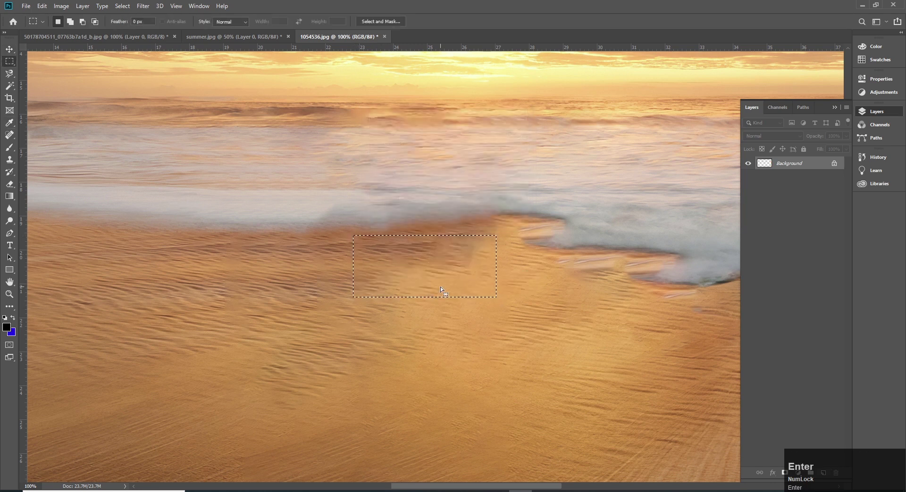
key("Return")
key("ctrl+d")
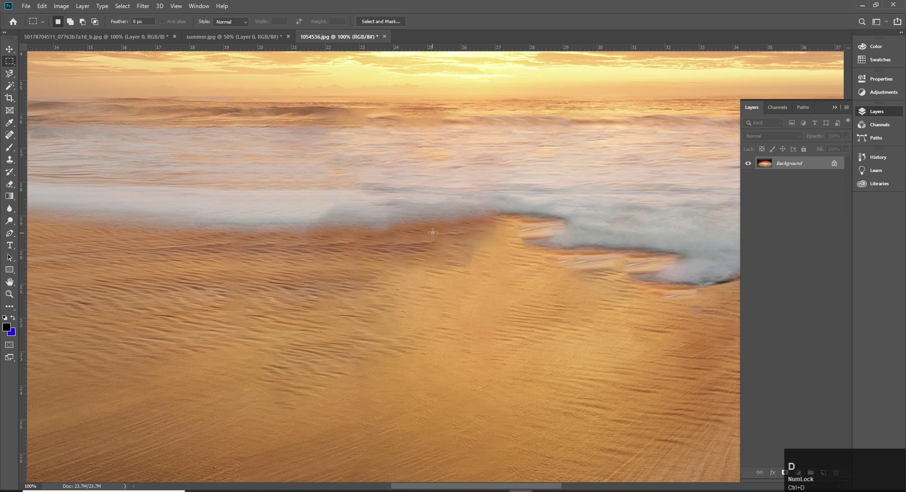
left_click_drag(437, 229, 504, 274)
key("shift+F5")
key("Return")
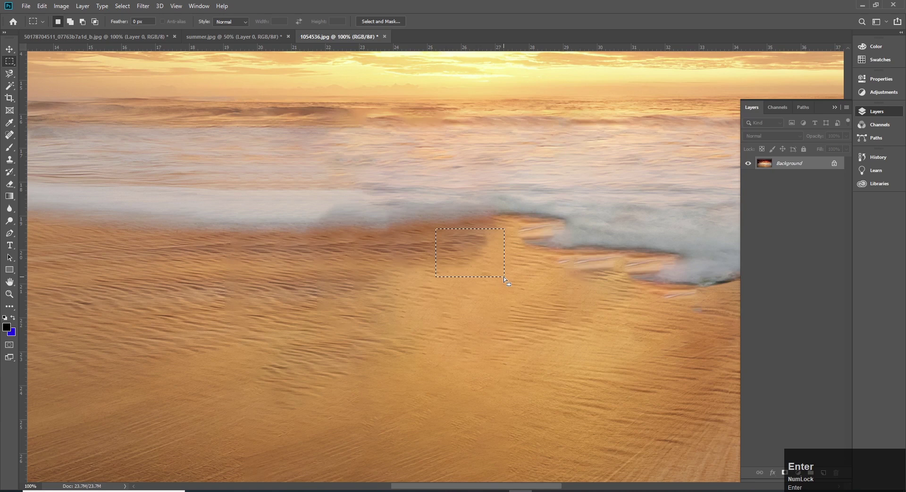
key("ctrl+d")
key("v")
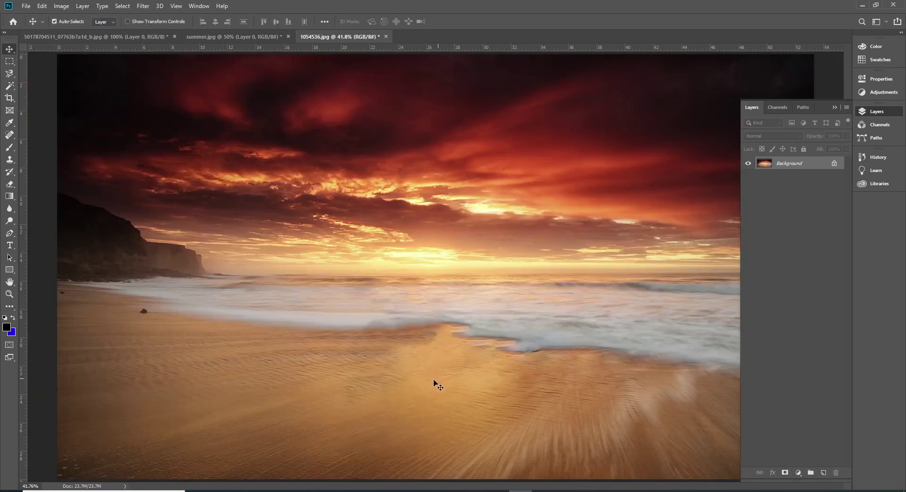
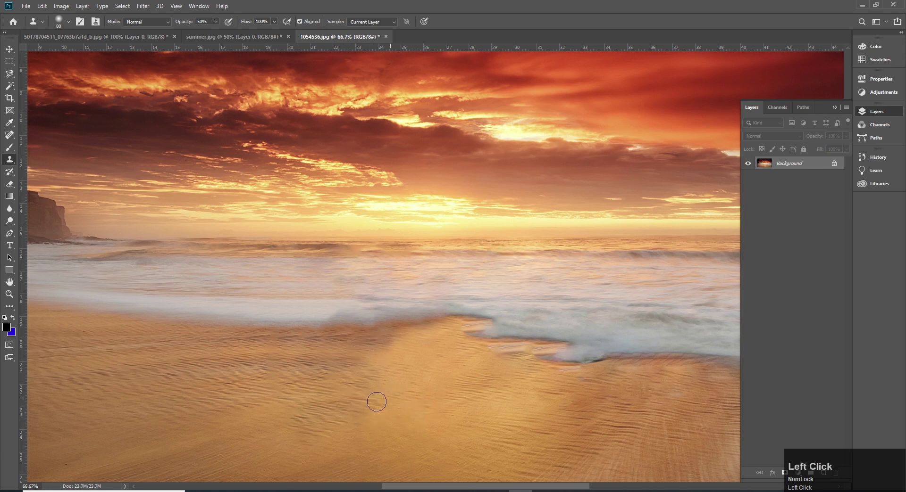
Cover the last streak below the wave with a copied rectangle of clean sand.
key("m")
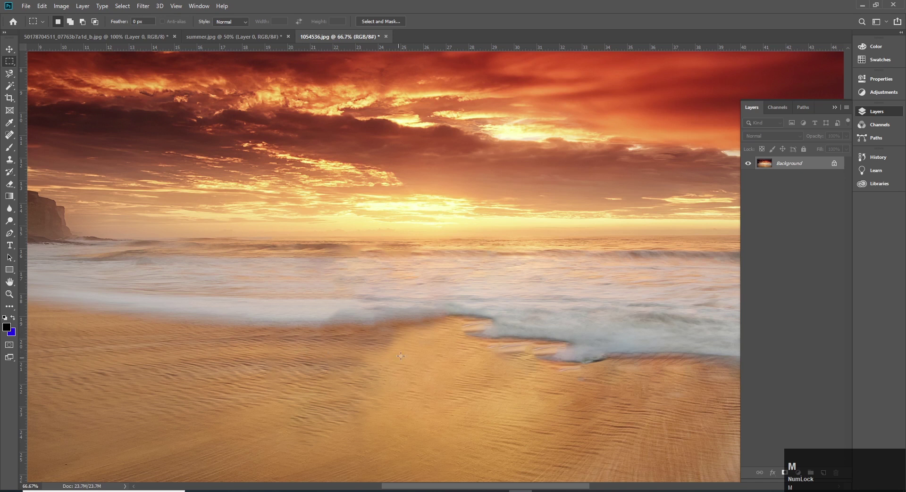
left_click_drag(398, 334, 291, 396)
key("shift+F5")
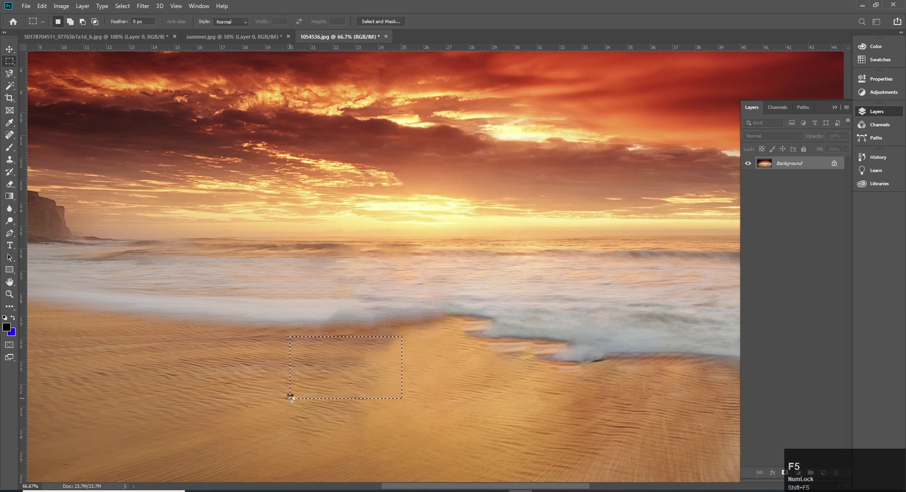
key("shift+F5")
Deselect, fit the beach photo on screen, and bring the fruit plate document to the front.
key("ctrl+d")
type("vv")
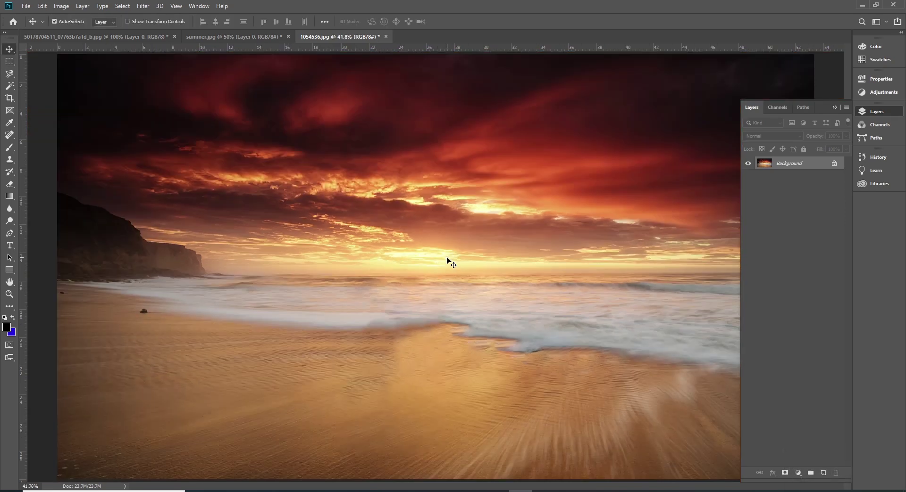
key("ctrl+Tab")
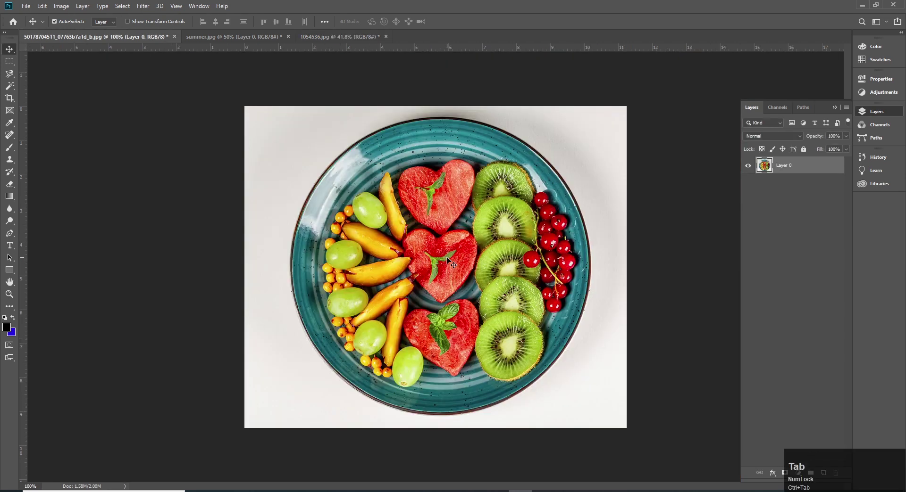